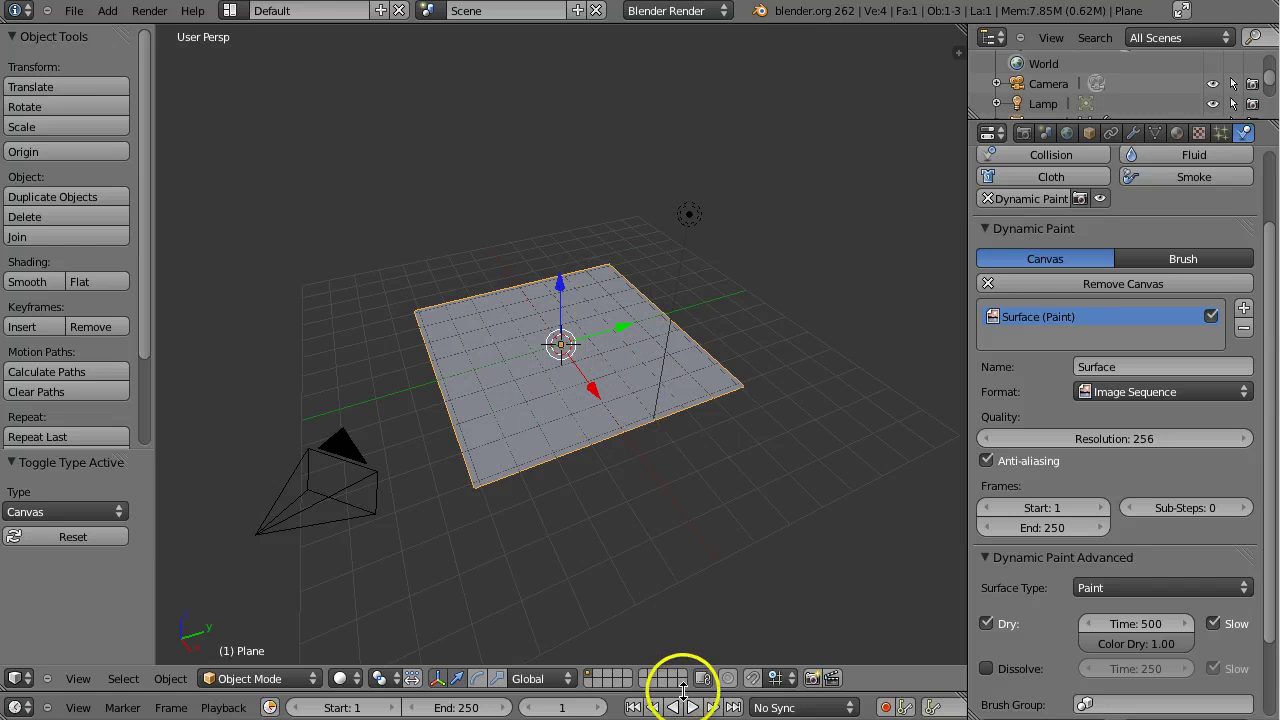
Rewind the timeline to frame 0 and show the canvas output formats, keeping Image Sequence.
{"action": "left_click", "coordinate": [680, 633]}
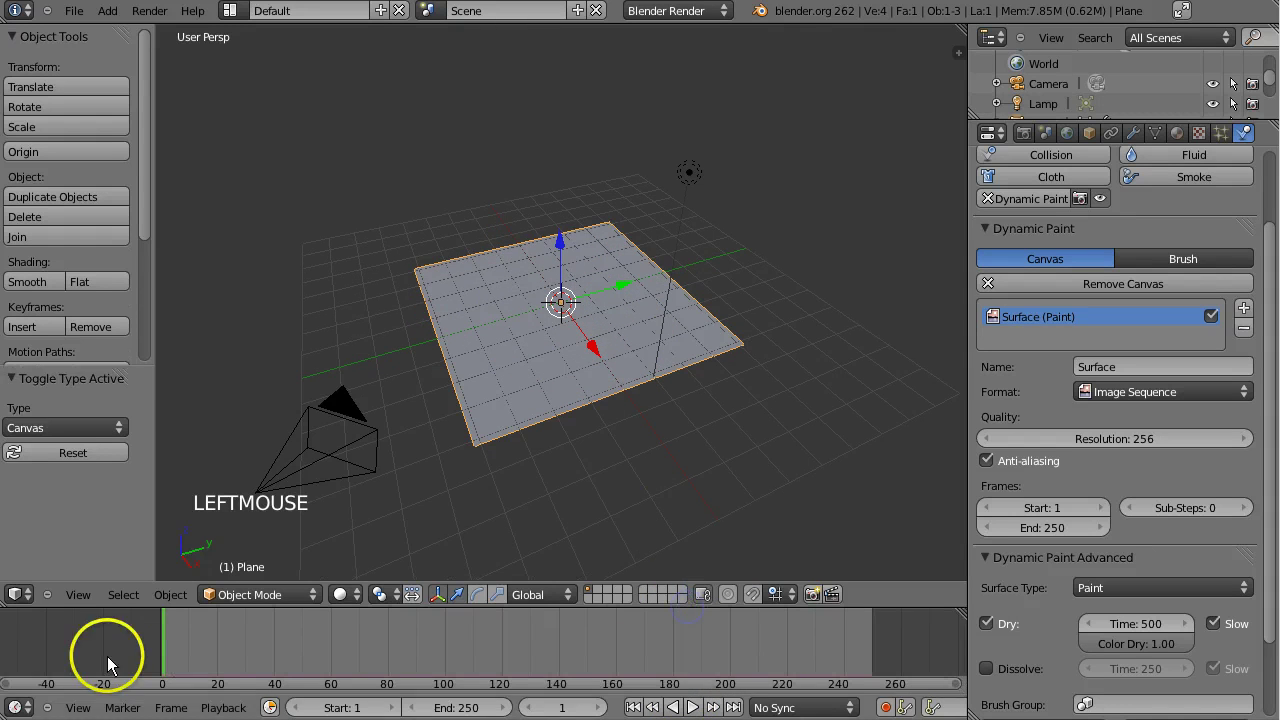
{"action": "left_click", "coordinate": [185, 642]}
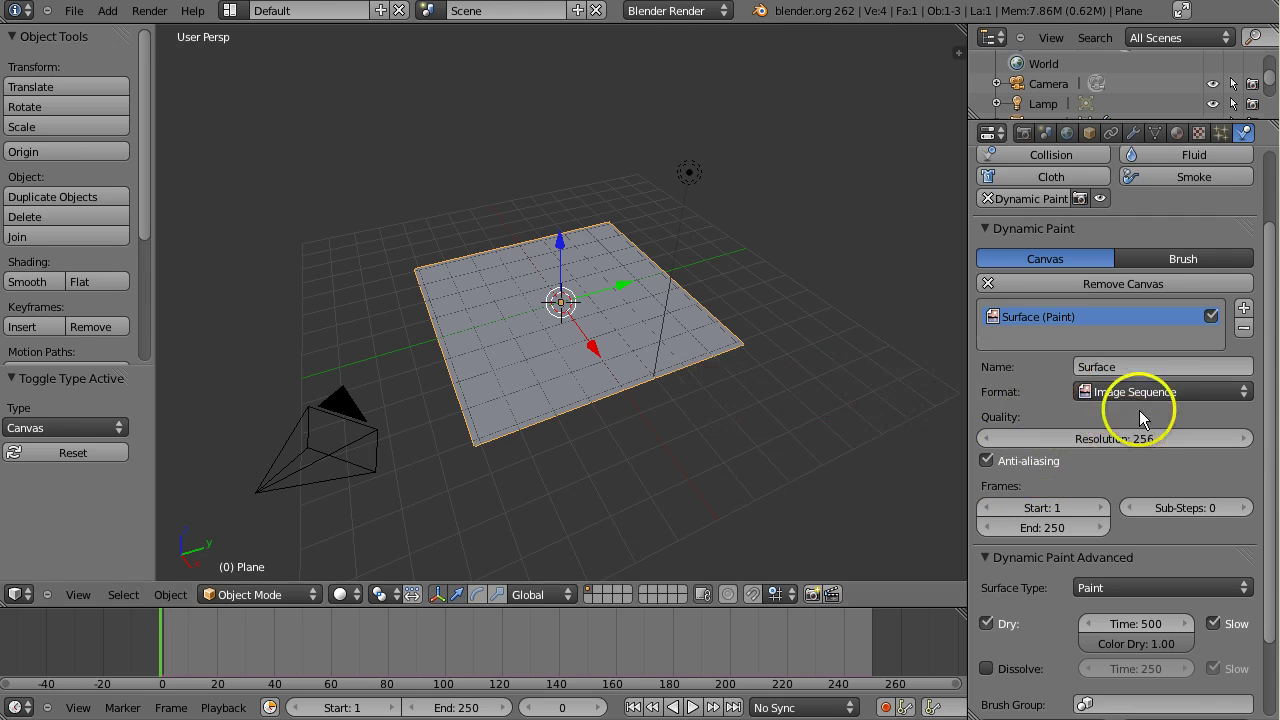
{"action": "left_click", "coordinate": [1153, 396]}
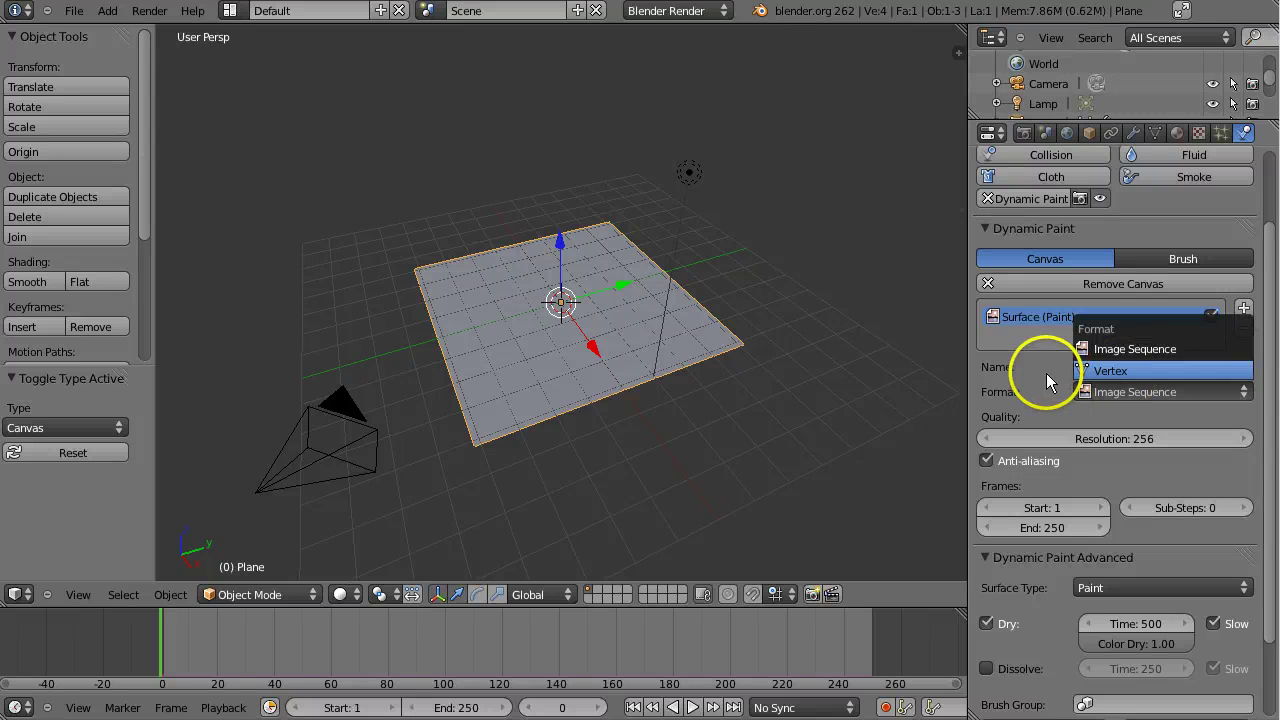
Edit the plane's mesh, select all vertices and subdivide it into a fine 100-cut grid.
{"action": "middle_click", "coordinate": [558, 388]}
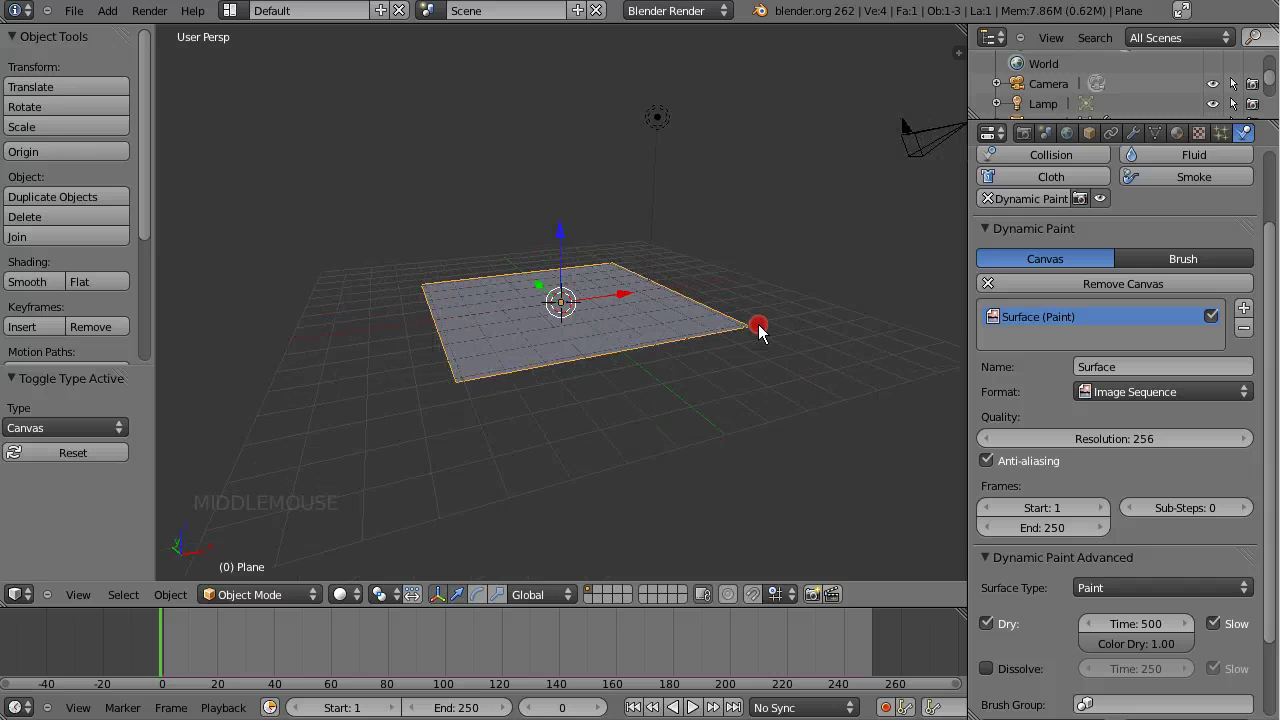
{"action": "scroll", "scroll_direction": "up", "scroll_amount": 3}
{"action": "key", "text": "Tab"}
{"action": "key", "text": "w"}
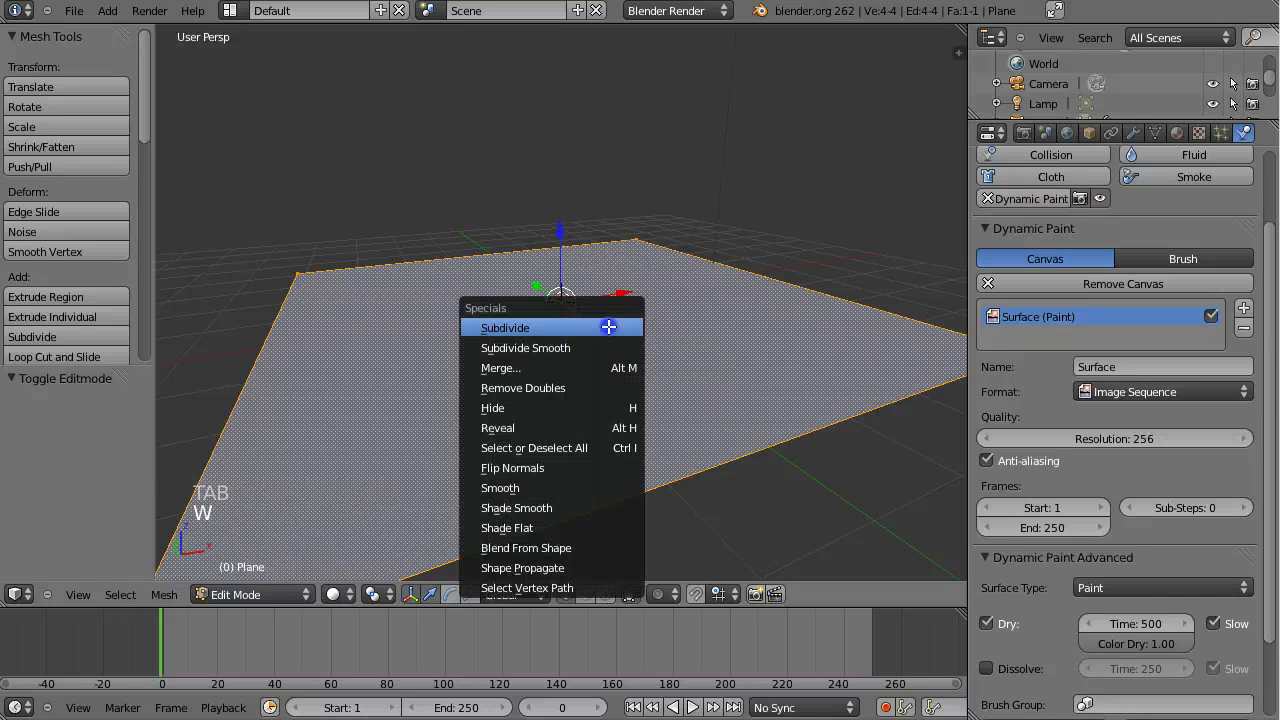
{"action": "left_click", "coordinate": [78, 429]}
Orbit and zoom the view to inspect the subdivided plane.
{"action": "middle_click", "coordinate": [567, 296]}
{"action": "scroll", "scroll_direction": "up", "scroll_amount": 3}
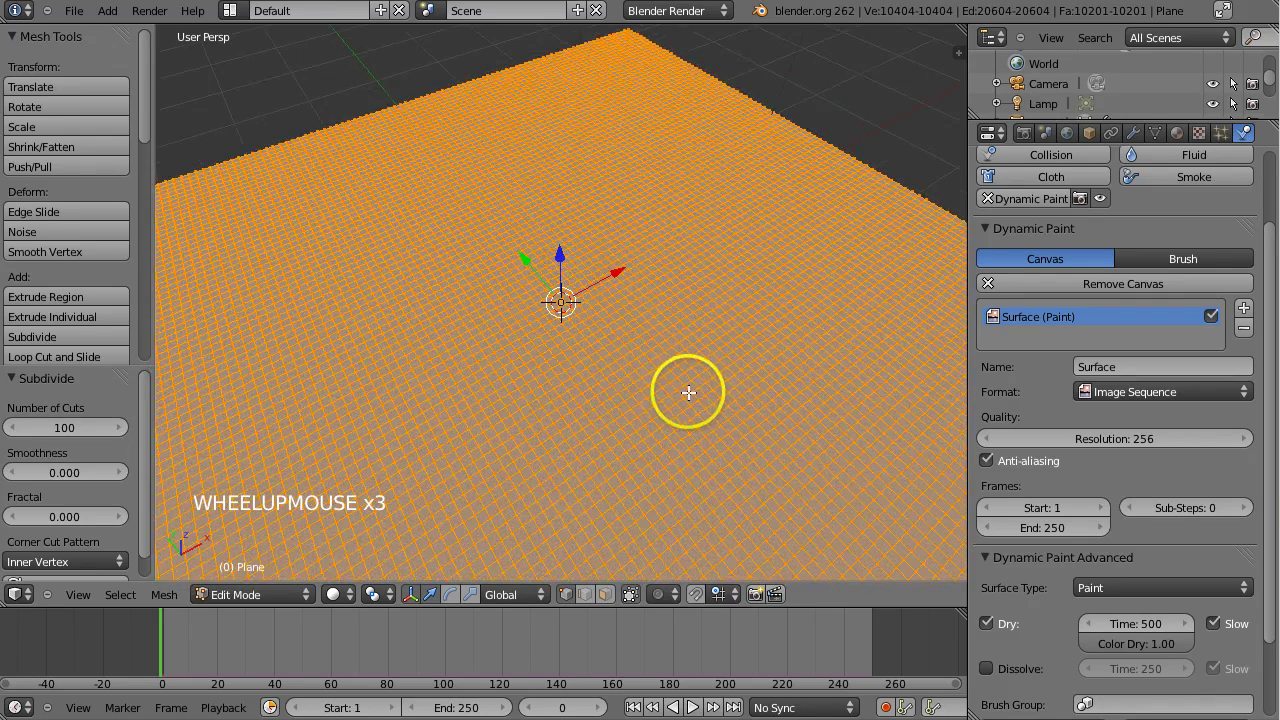
{"action": "middle_click", "coordinate": [553, 296]}
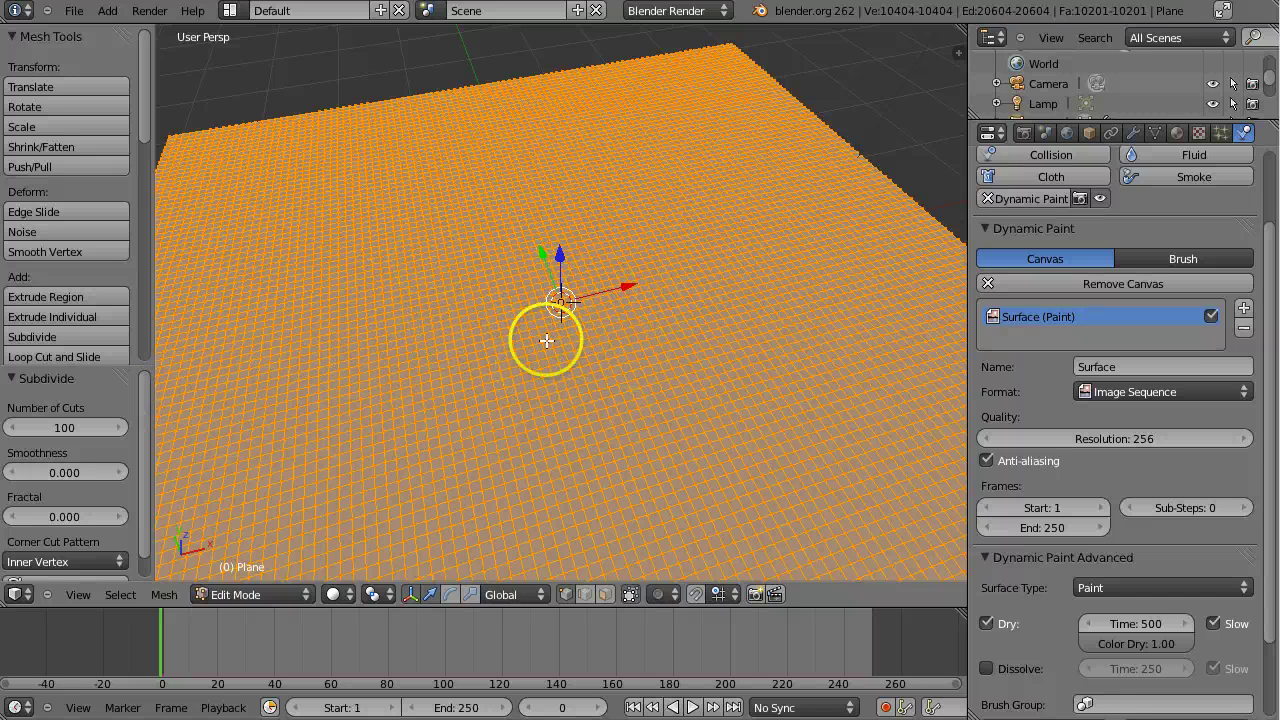
Undo the subdivision and return the four-vertex plane to Object Mode.
{"action": "key", "text": "ctrl+z"}
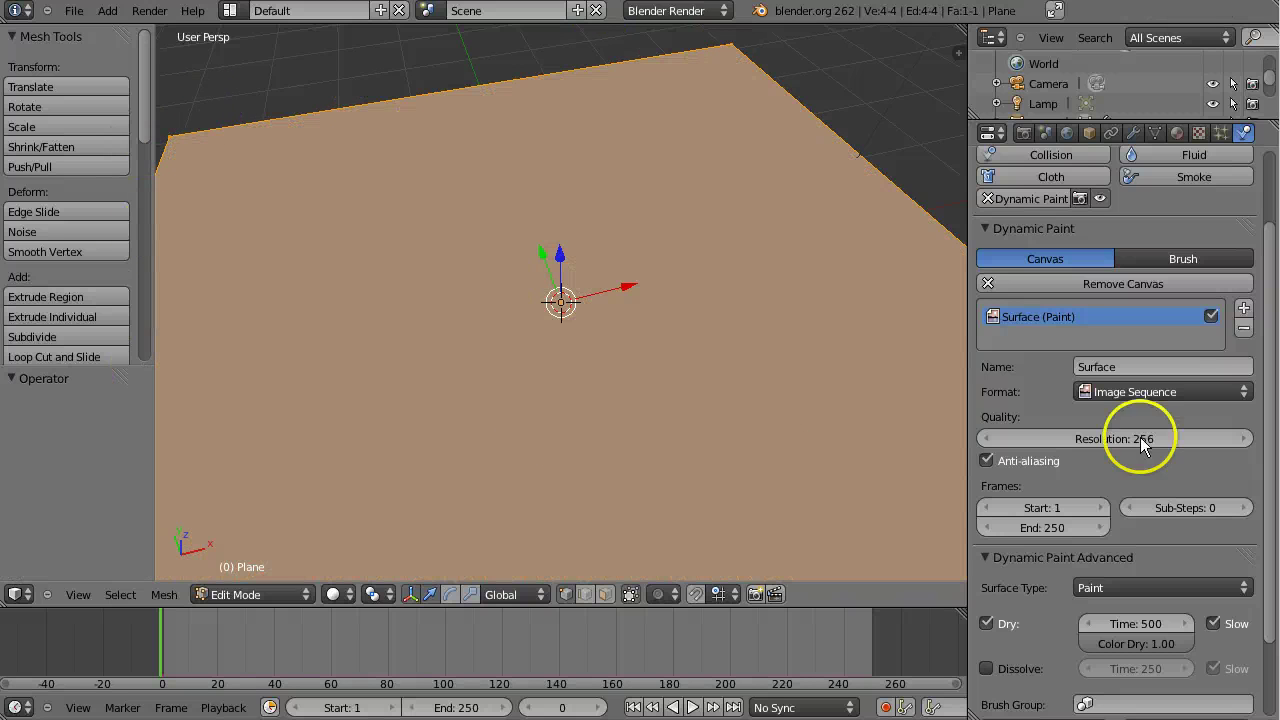
{"action": "scroll", "scroll_direction": "down", "scroll_amount": 3}
{"action": "scroll", "scroll_direction": "down", "scroll_amount": 3}
{"action": "middle_click", "coordinate": [568, 296]}
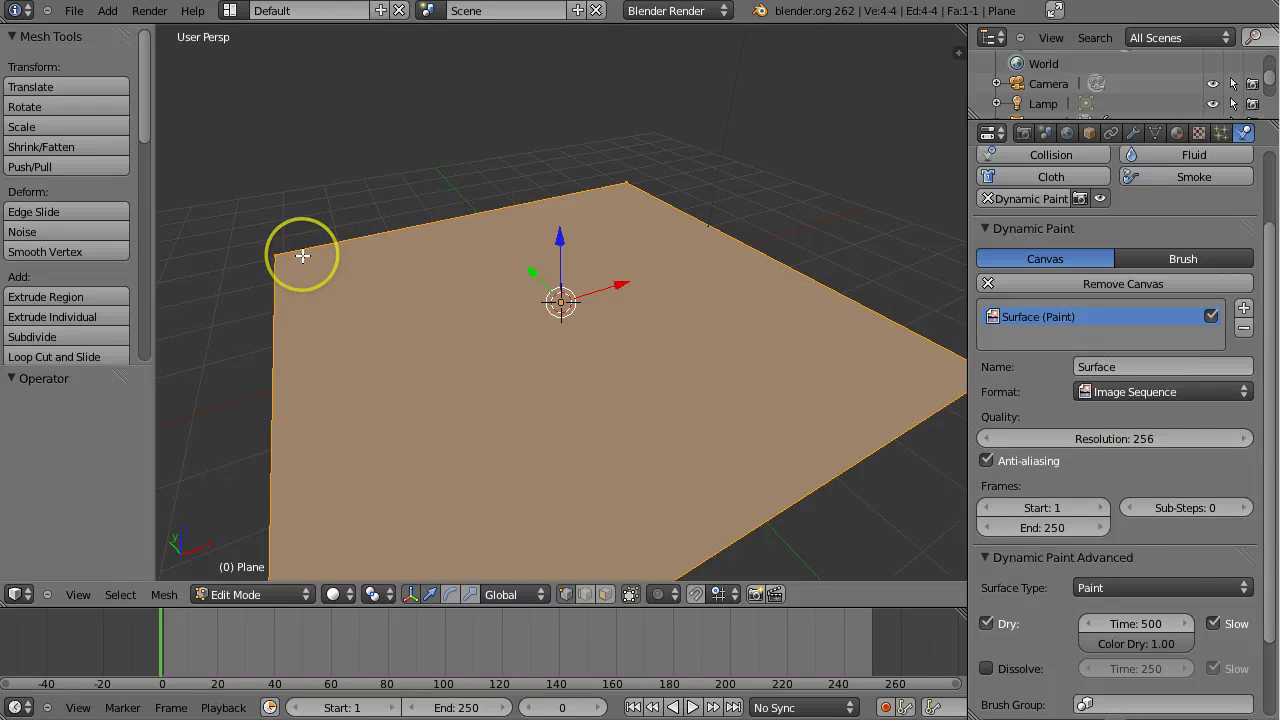
{"action": "key", "text": "Tab"}
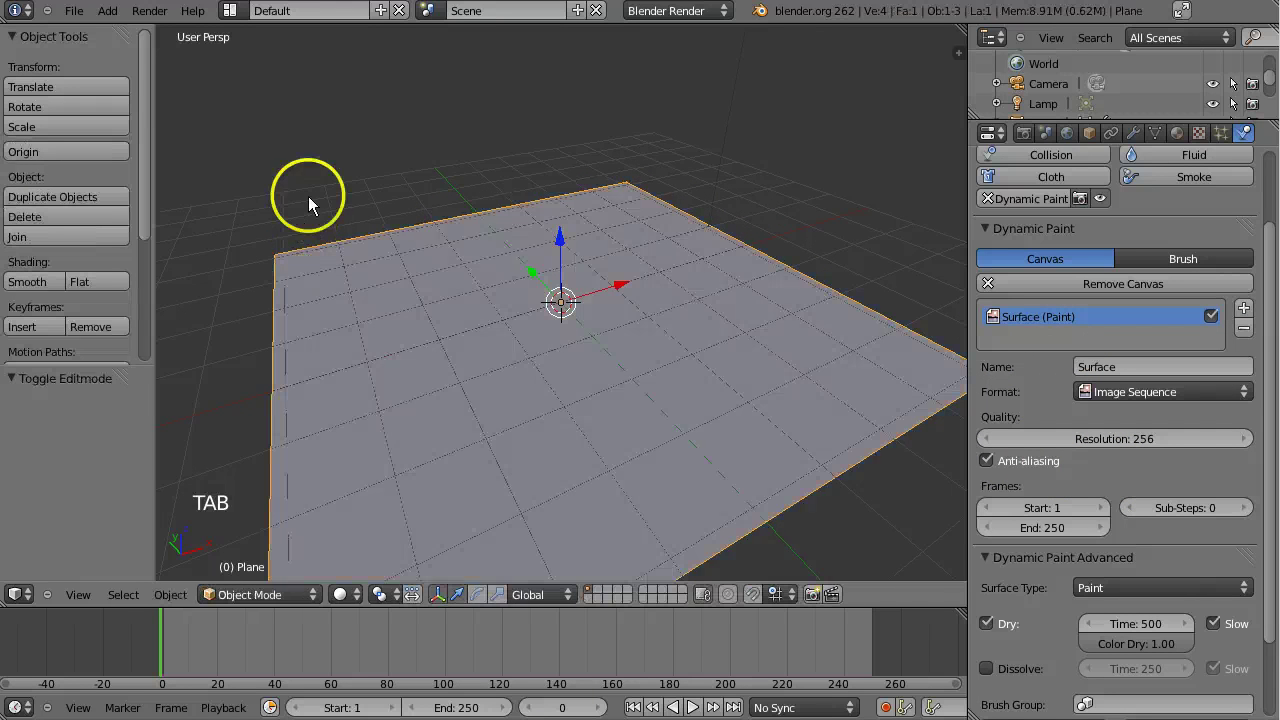
Show the list of screen layout presets.
{"action": "left_click", "coordinate": [248, 22]}
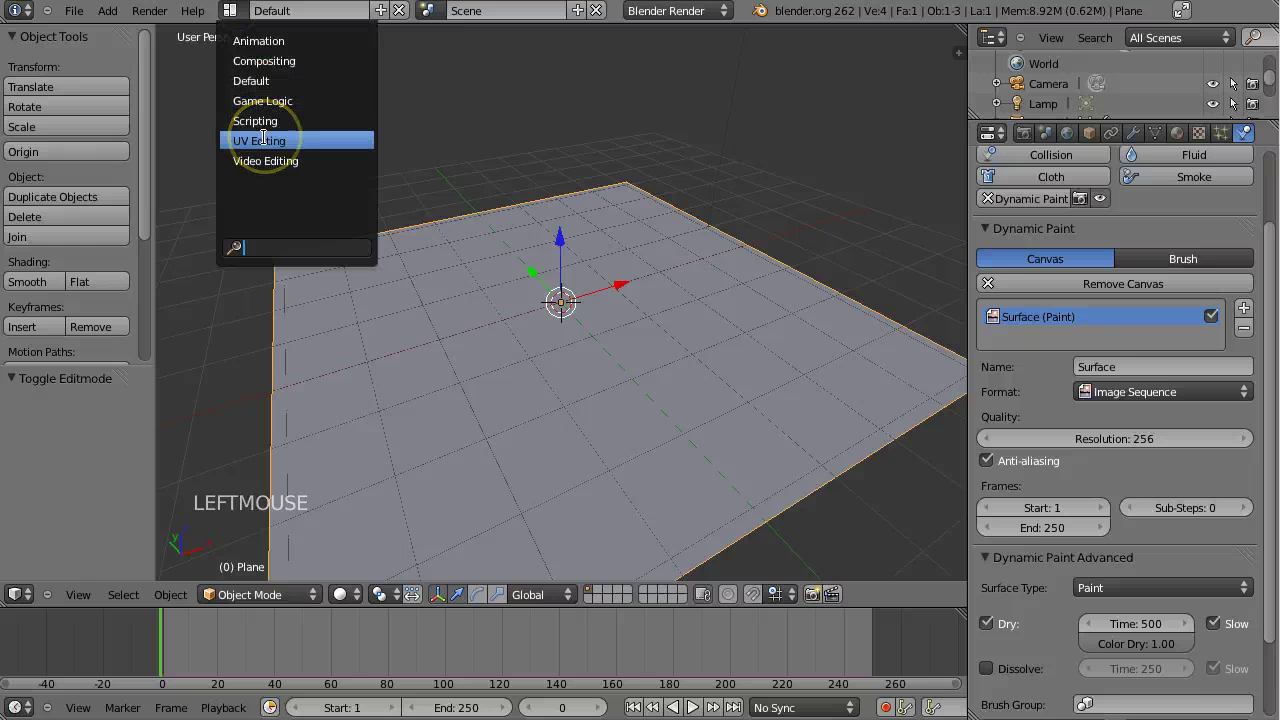
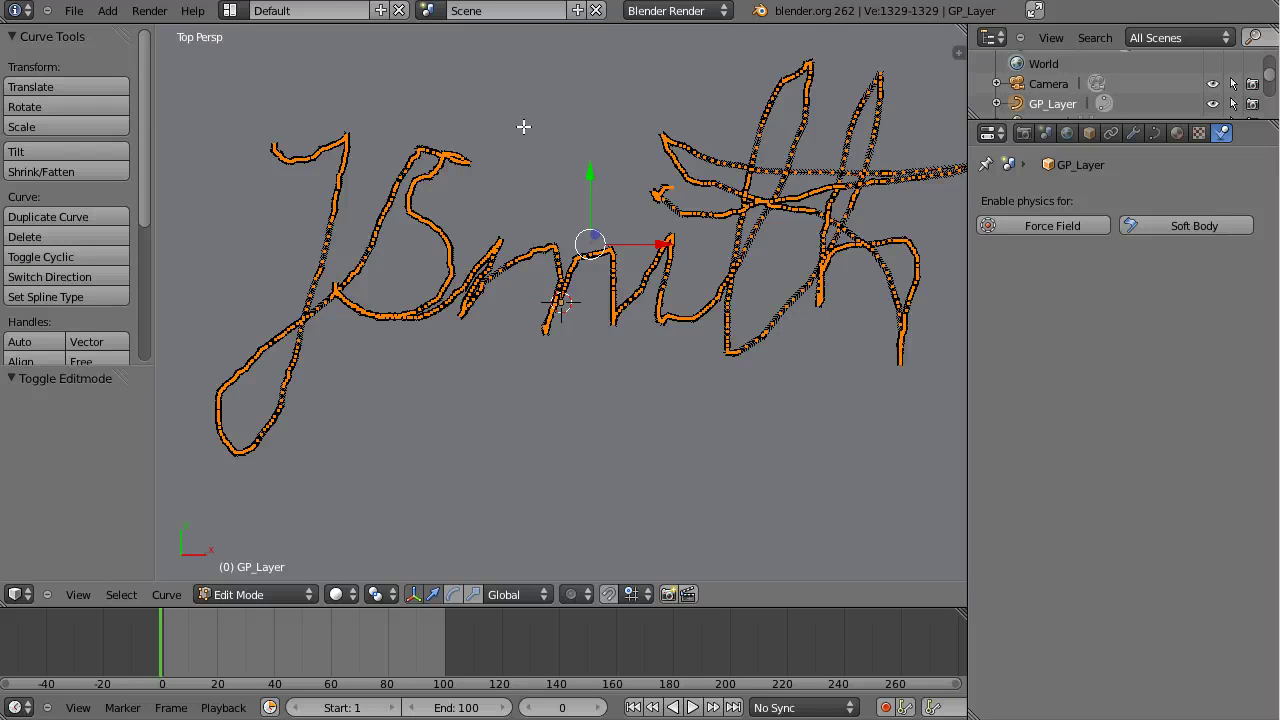
Leave point editing and raise the Simplify Curves error tolerance to 0.060.
{"action": "key", "text": "space"}
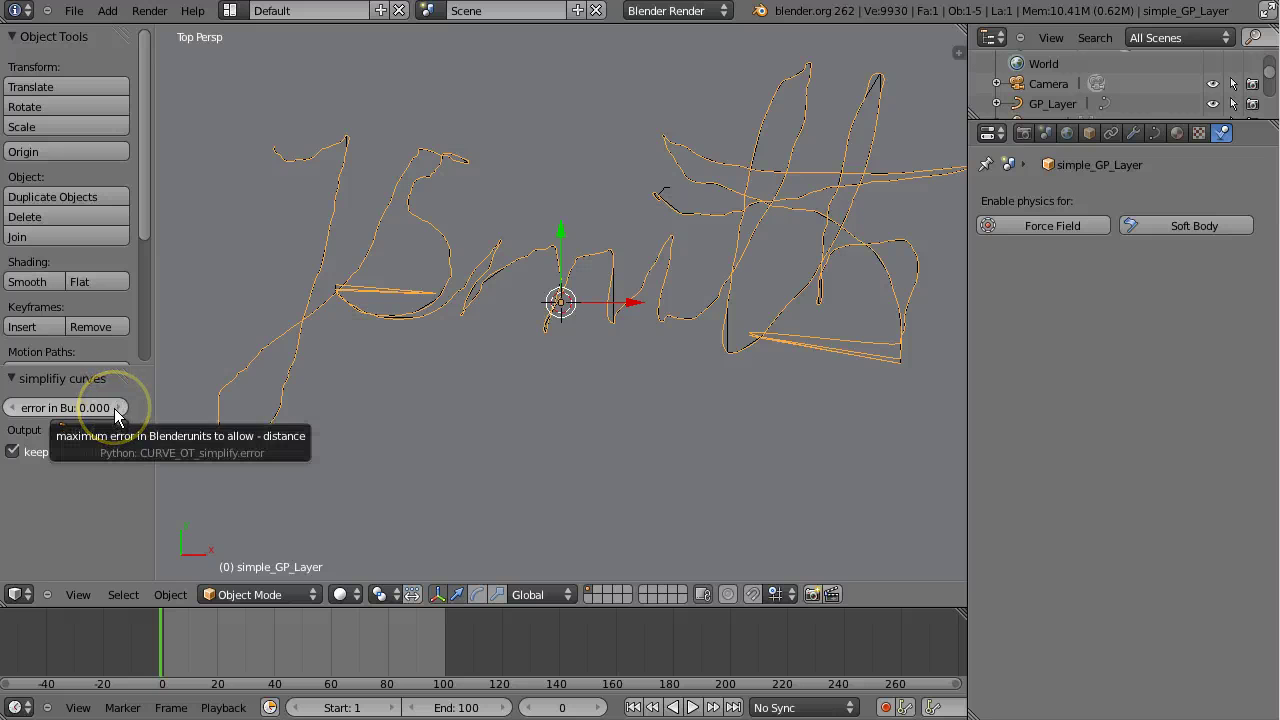
{"action": "left_click", "coordinate": [124, 418]}
{"action": "left_click", "coordinate": [124, 418]}
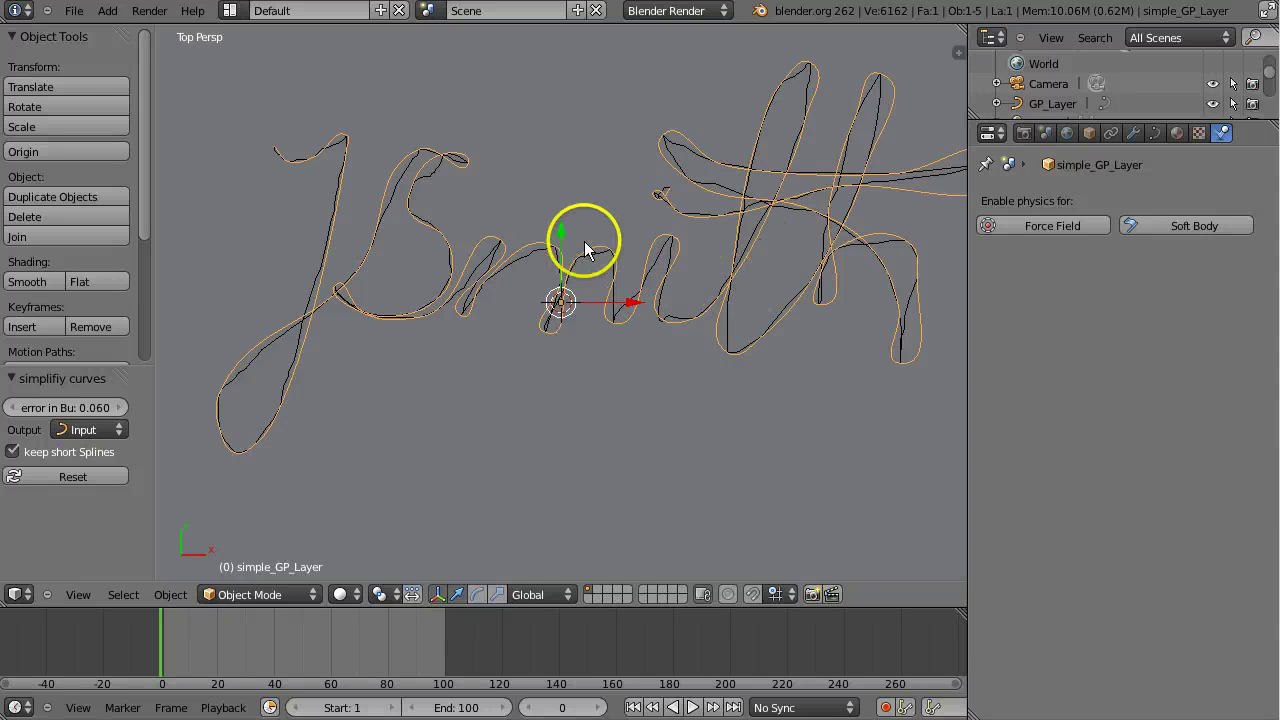
Edit the simplified curve's points and set all handles to Vector type.
{"action": "left_click", "coordinate": [284, 605]}
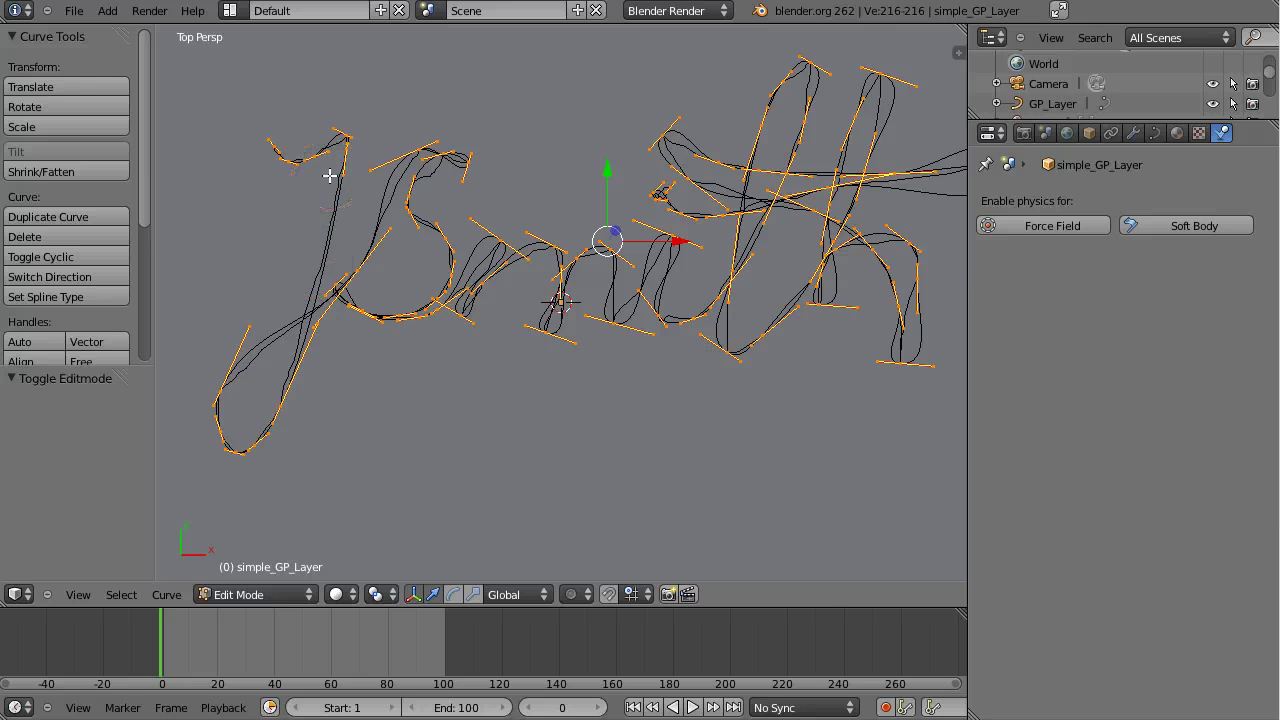
{"action": "key", "text": "Tab"}
{"action": "scroll", "scroll_direction": "down", "scroll_amount": 3}
{"action": "scroll", "scroll_direction": "up", "scroll_amount": 3}
{"action": "key", "text": "Tab"}
{"action": "scroll", "scroll_direction": "up", "scroll_amount": 3}
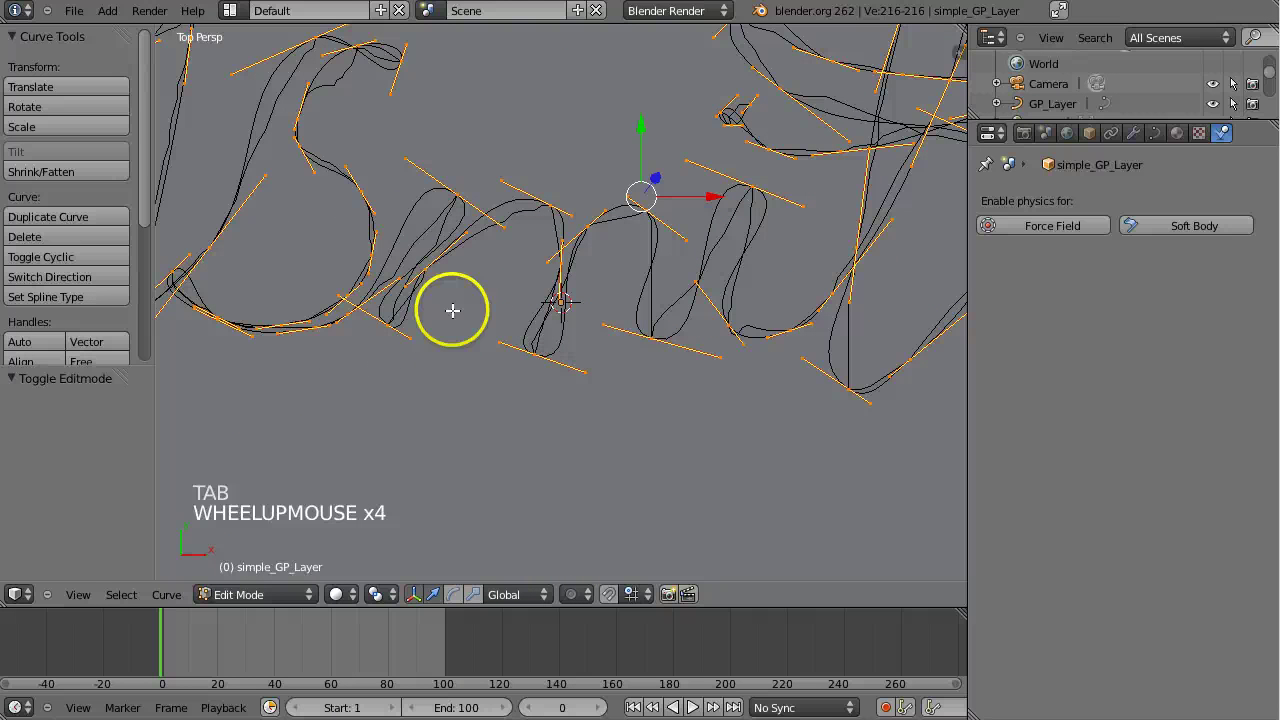
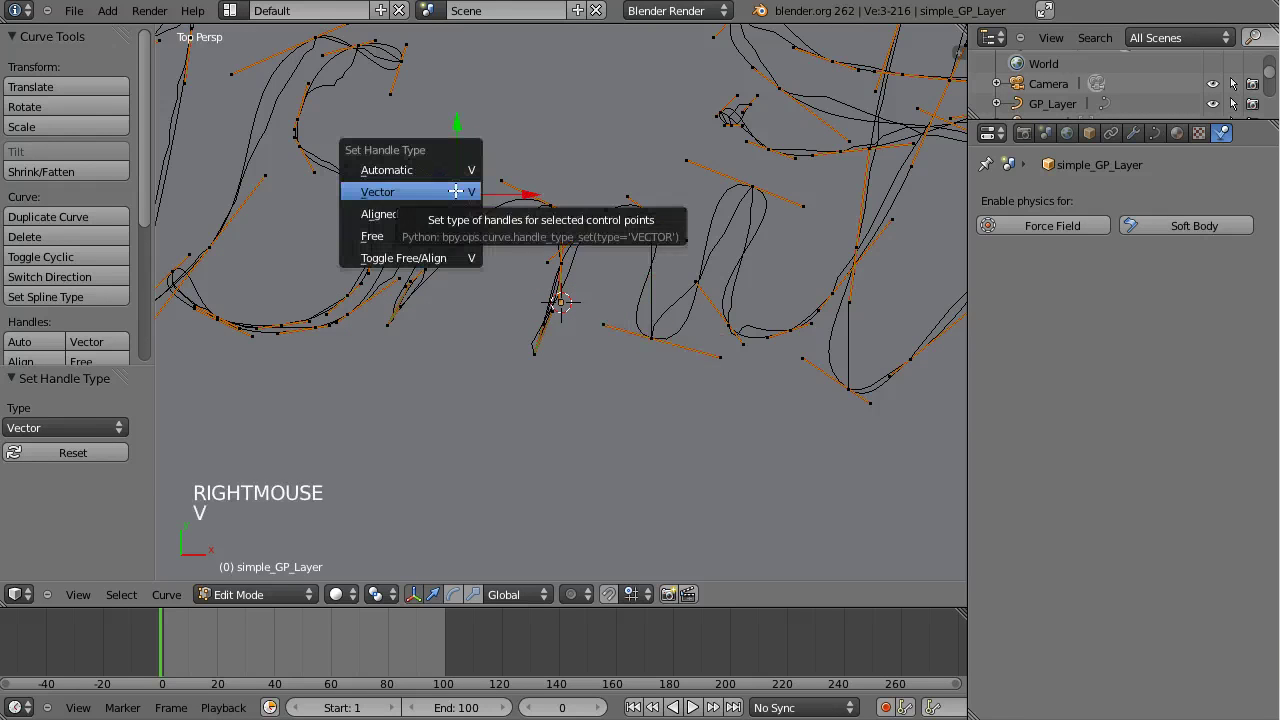
{"action": "scroll", "scroll_direction": "down", "scroll_amount": 3}
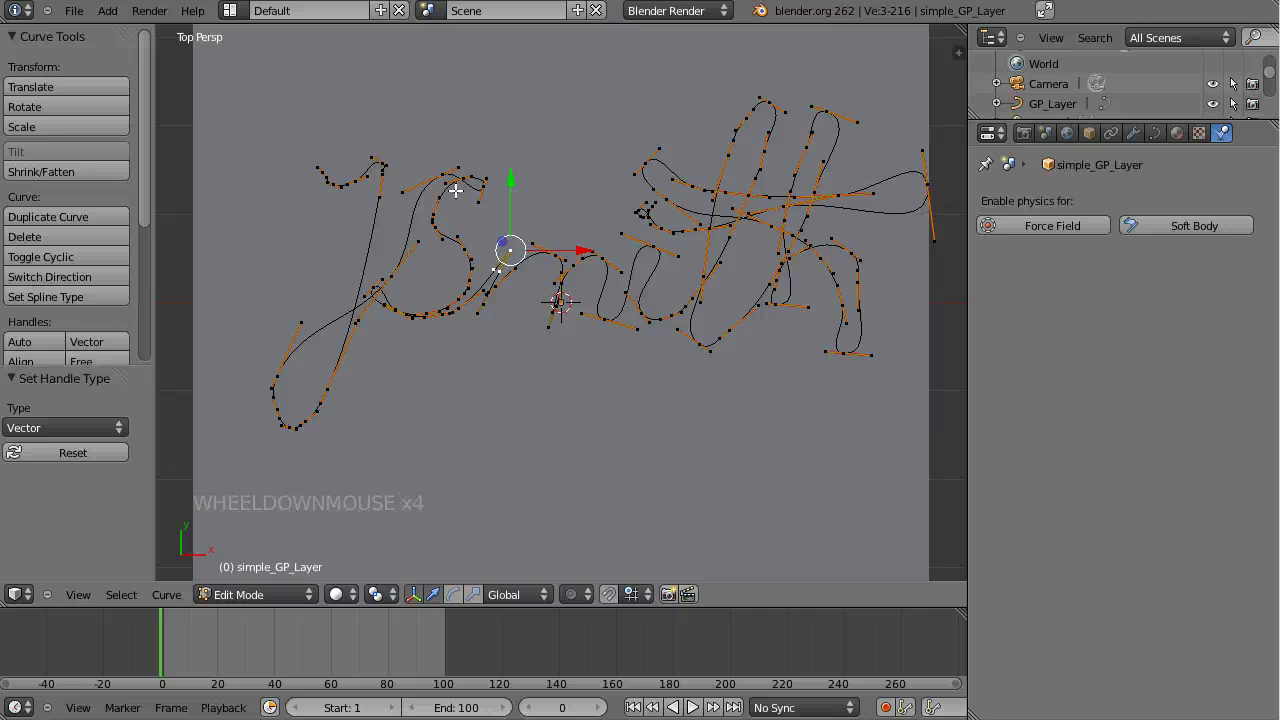
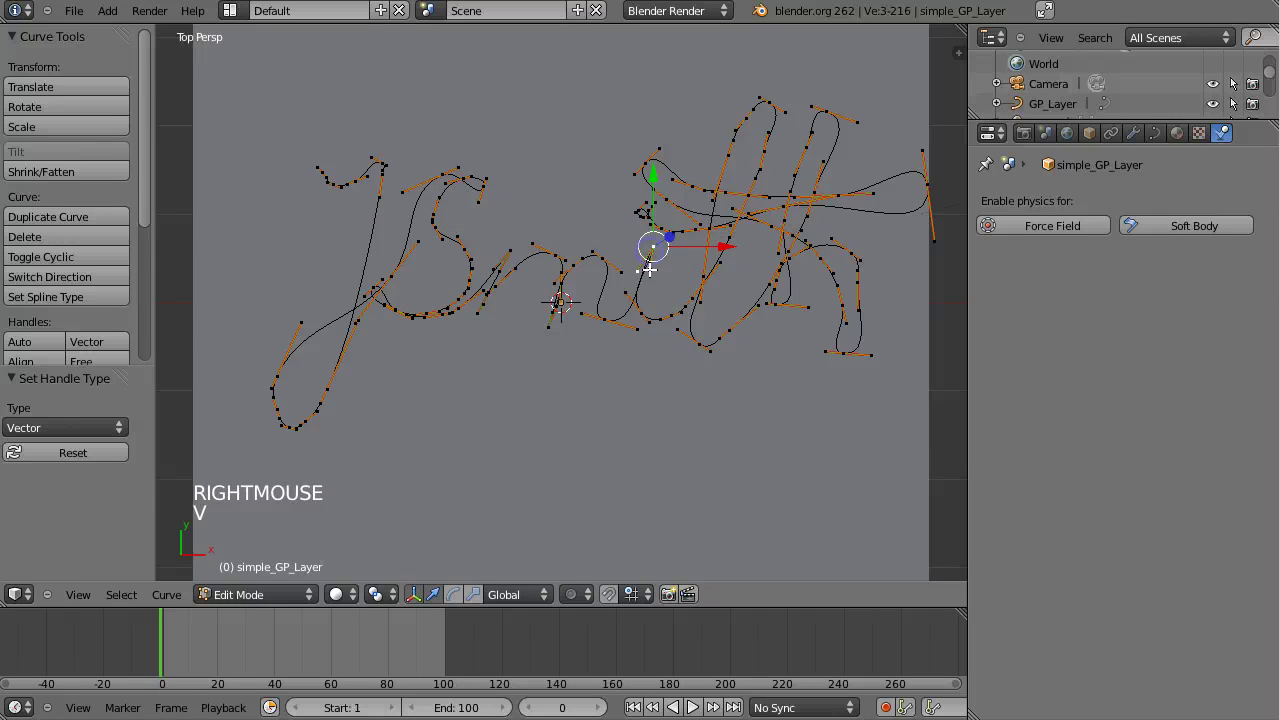
Leave edit mode on the converted curve back to object mode.
{"action": "key", "text": "Tab"}
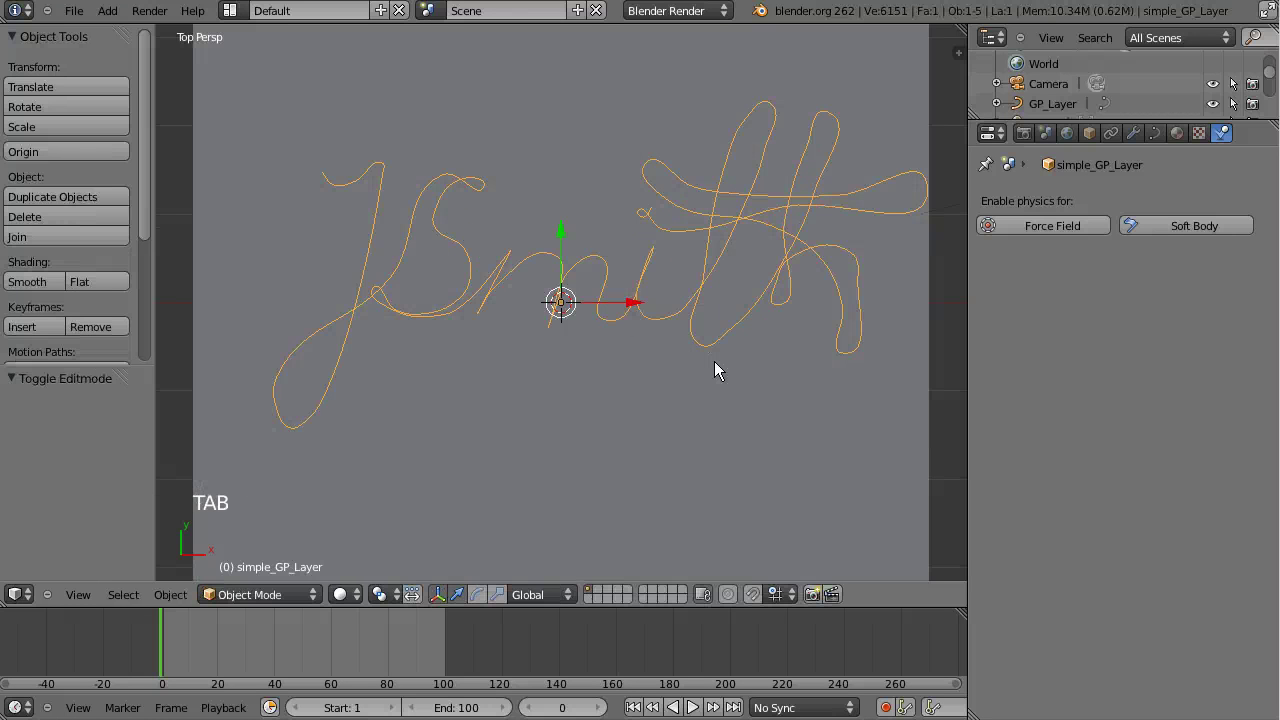
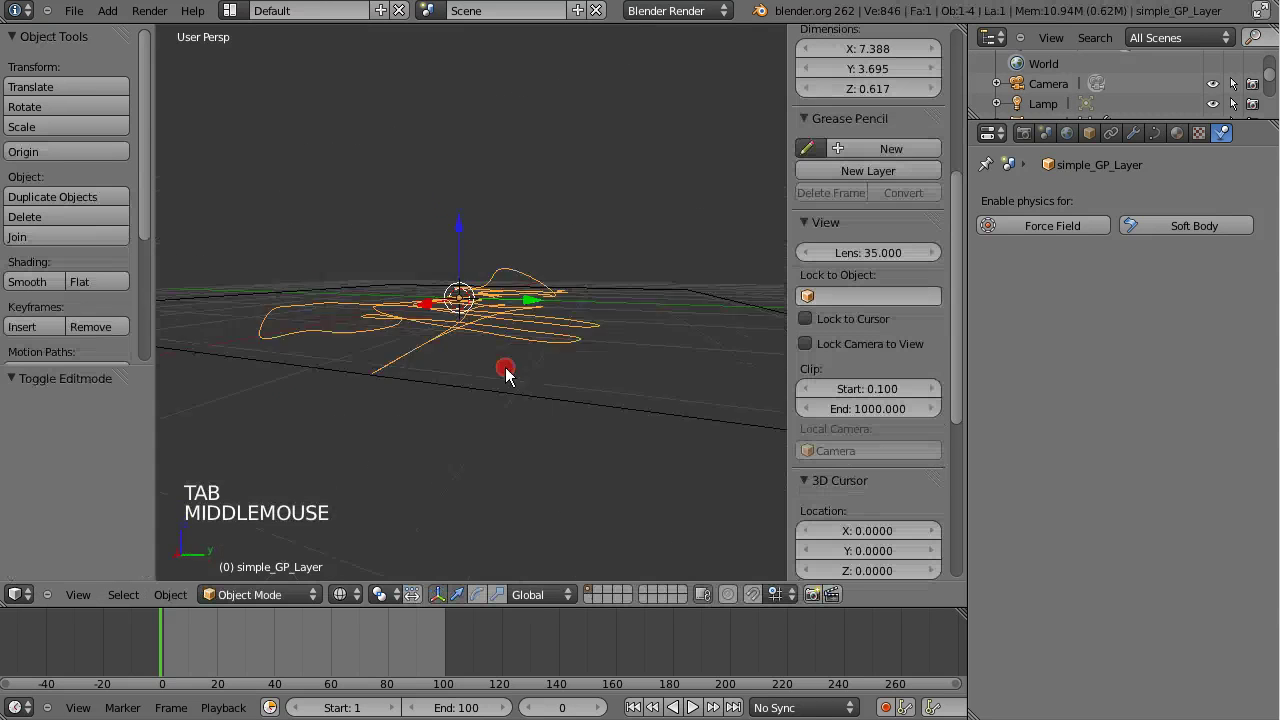
Orbit and zoom the view around the scene.
{"action": "middle_click", "coordinate": [378, 417]}
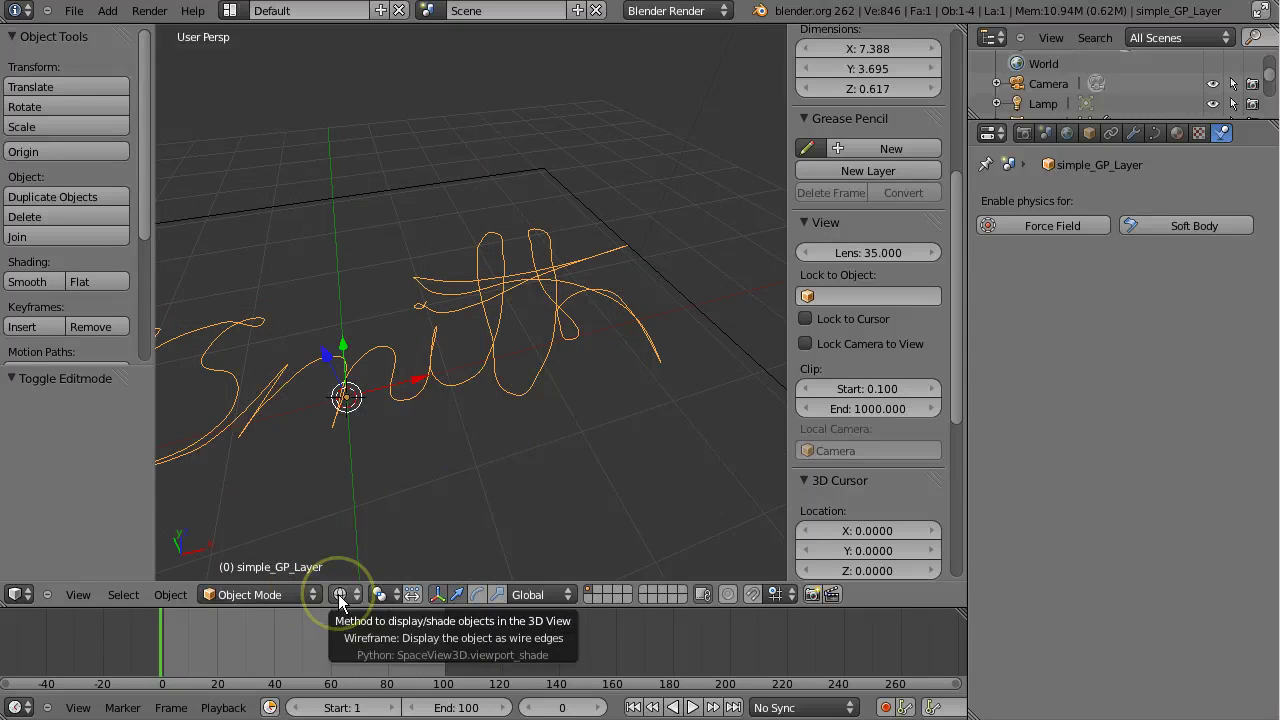
{"action": "scroll", "scroll_direction": "down", "scroll_amount": 3}
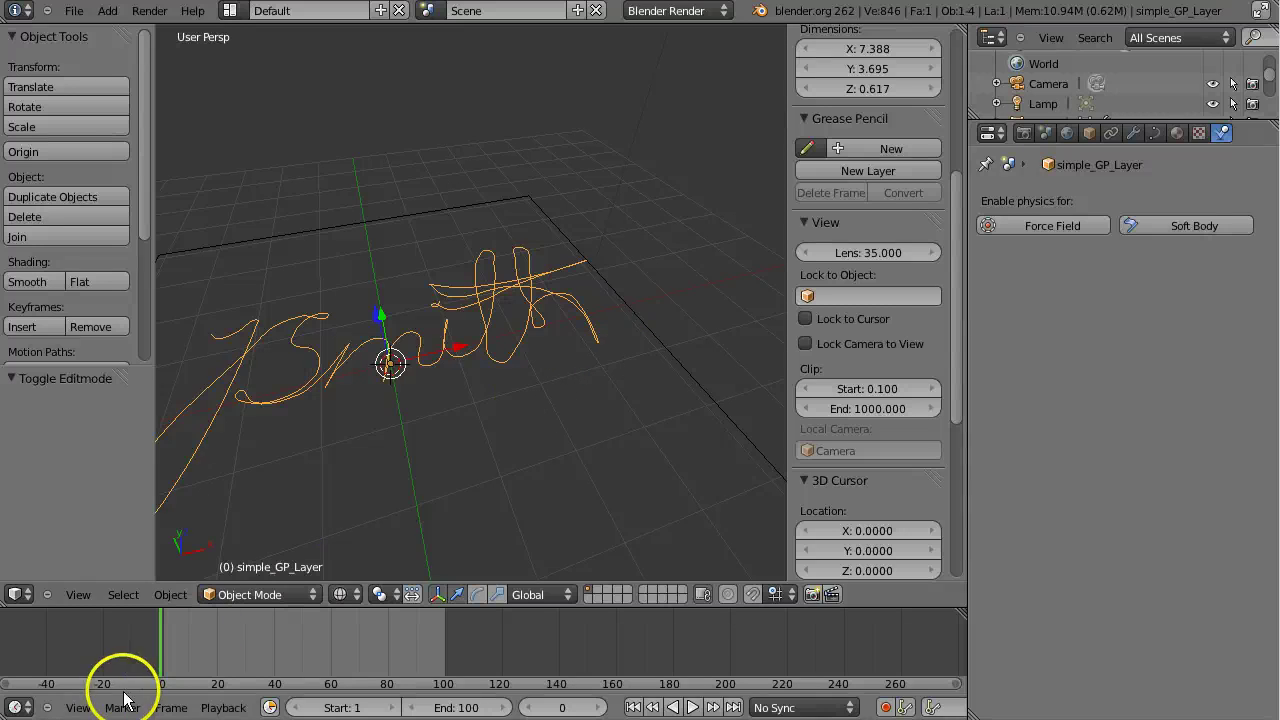
Leave Local View to show the whole scene and look straight down from the top.
{"action": "middle_click", "coordinate": [543, 382]}
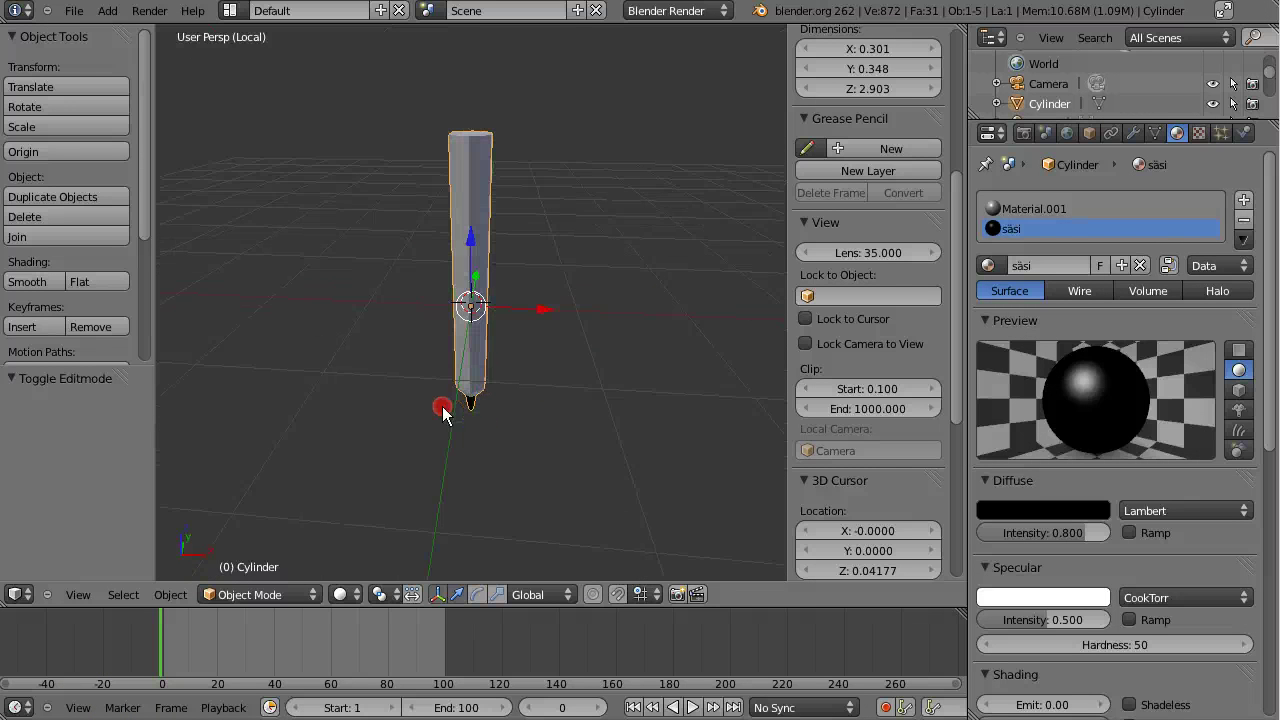
{"action": "key", "text": "KP_Divide"}
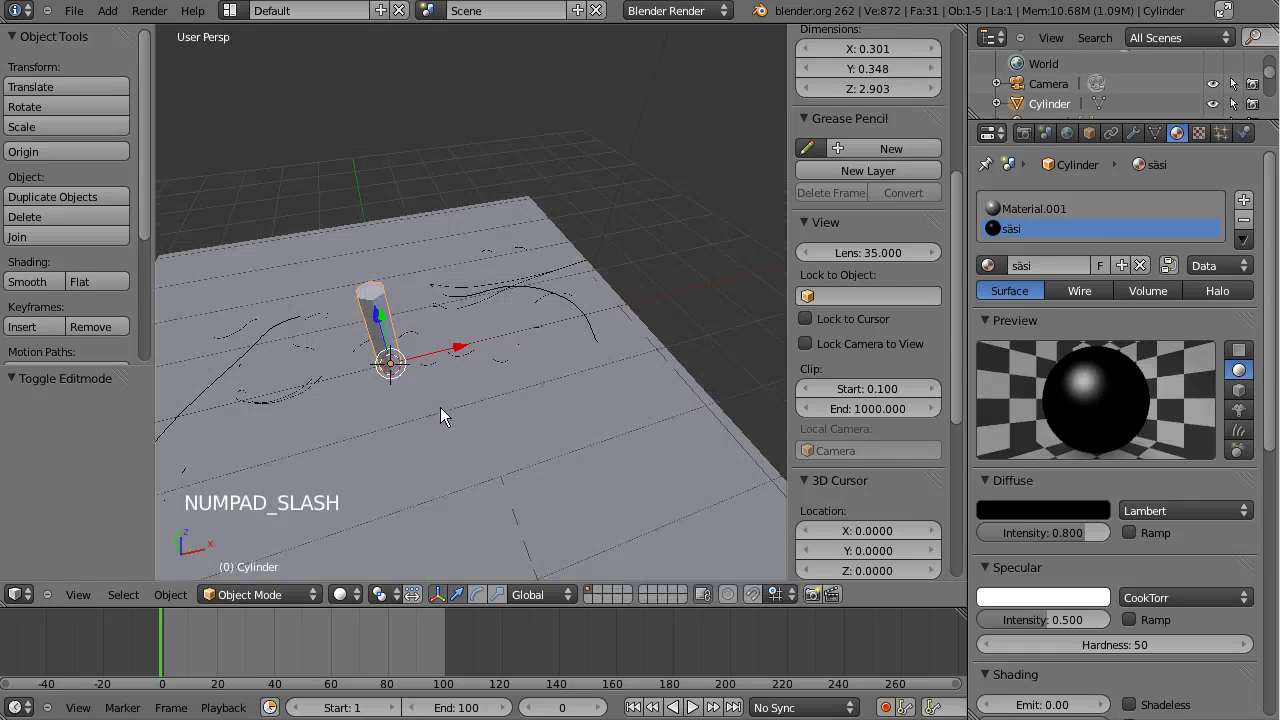
{"action": "middle_click", "coordinate": [492, 374]}
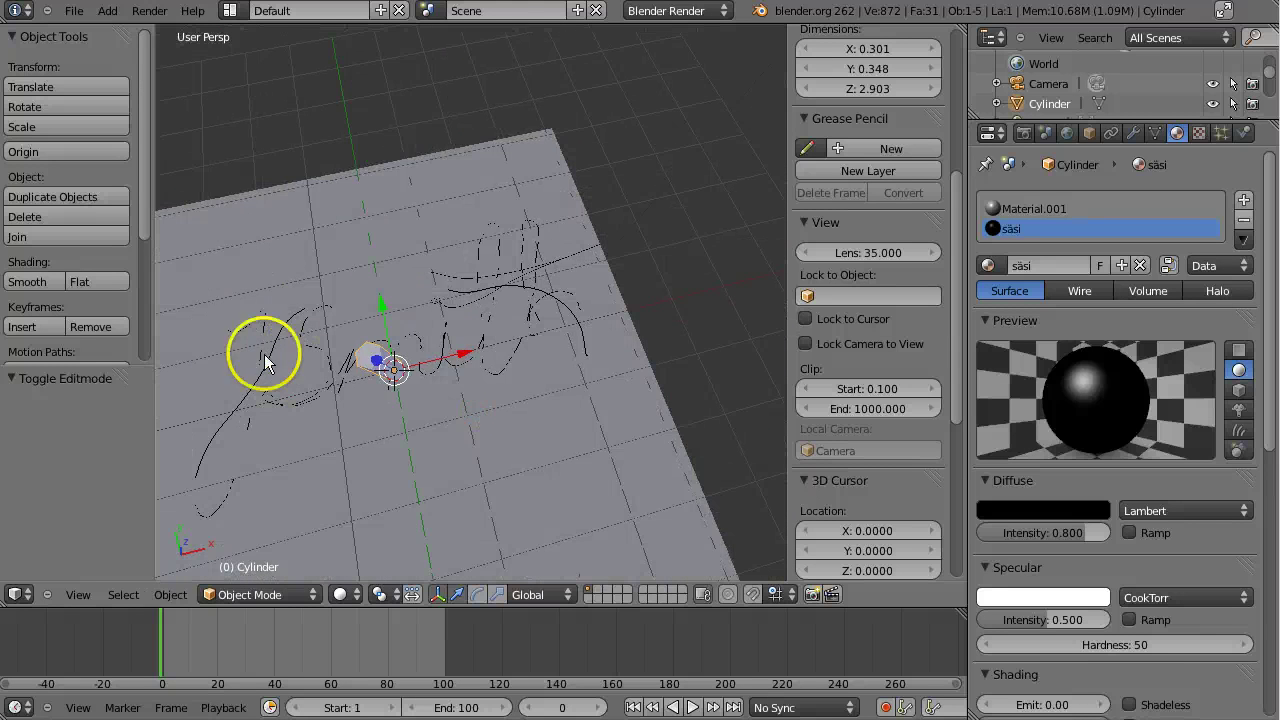
{"action": "key", "text": "KP_7"}
Zoom the top view on the plane and switch it to orthographic.
{"action": "scroll", "scroll_direction": "down", "scroll_amount": 3}
{"action": "scroll", "scroll_direction": "up", "scroll_amount": 3}
{"action": "left_click", "coordinate": [352, 601]}
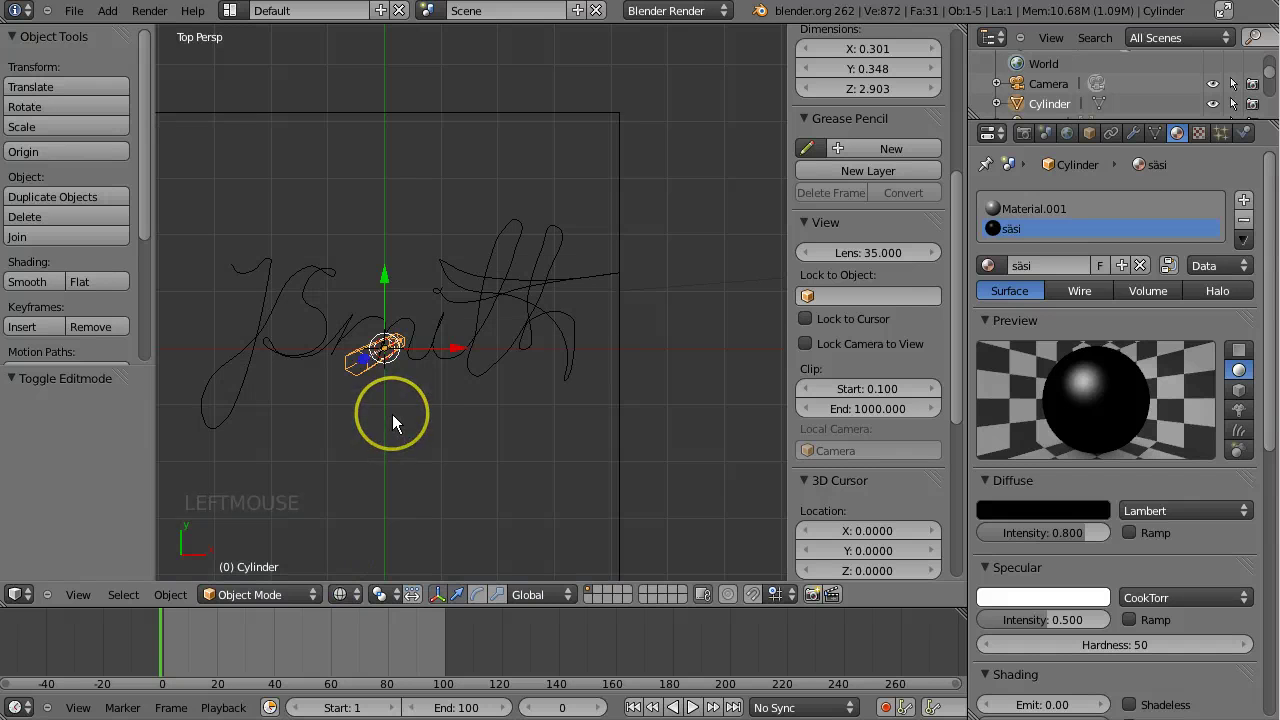
{"action": "key", "text": "KP_5"}
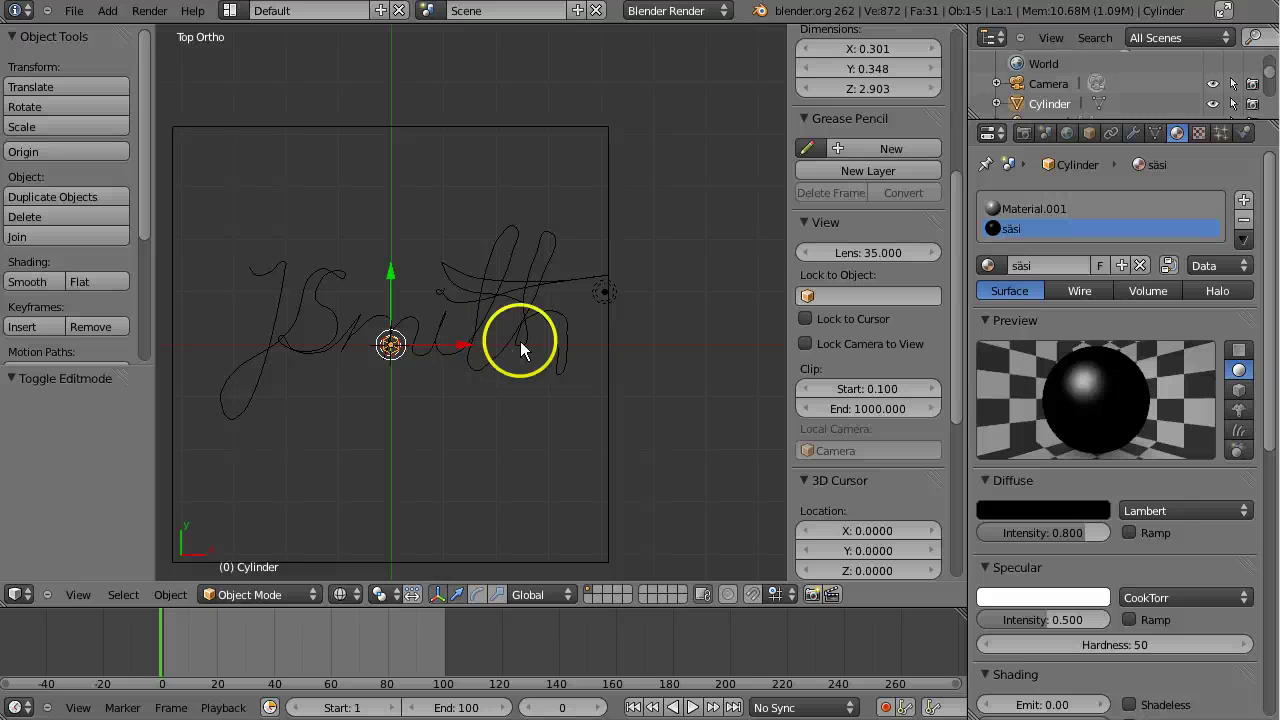
Move the cylinder to a new position and view the scene from the front.
{"action": "key", "text": "g"}
{"action": "left_click", "coordinate": [393, 330]}
{"action": "middle_click", "coordinate": [401, 336]}
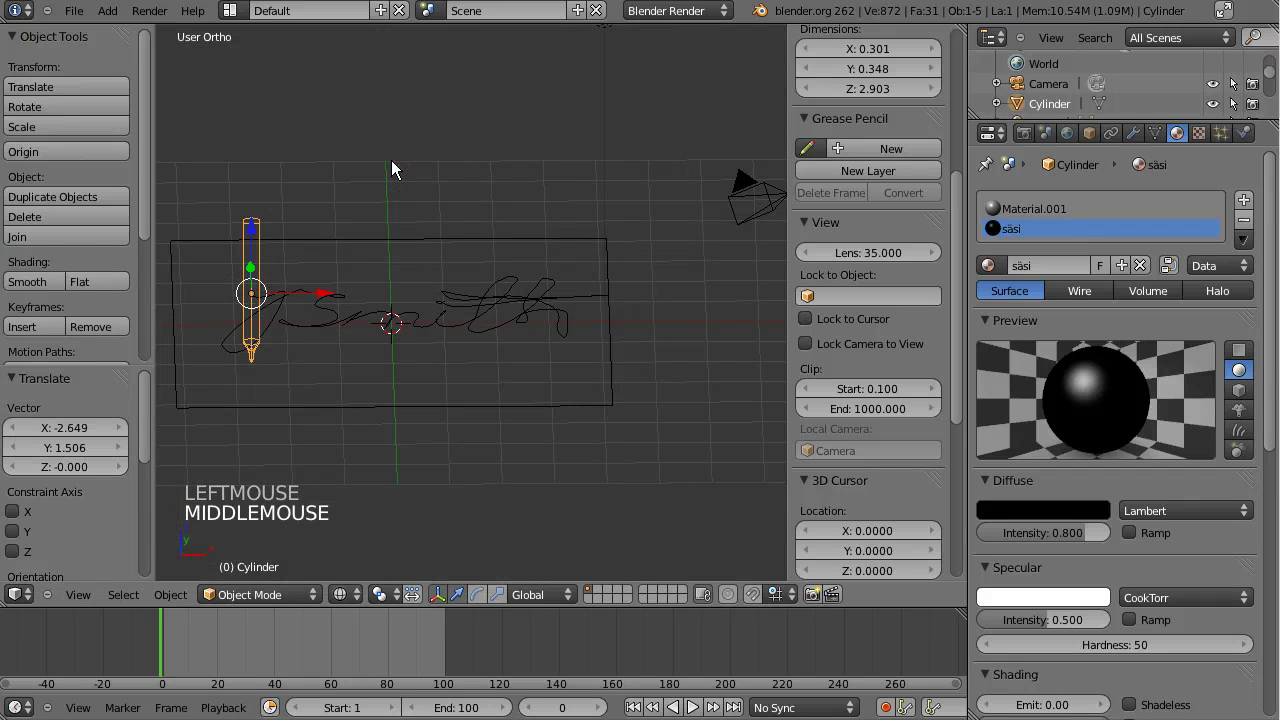
{"action": "key", "text": "KP_3"}
{"action": "key", "text": "KP_1"}
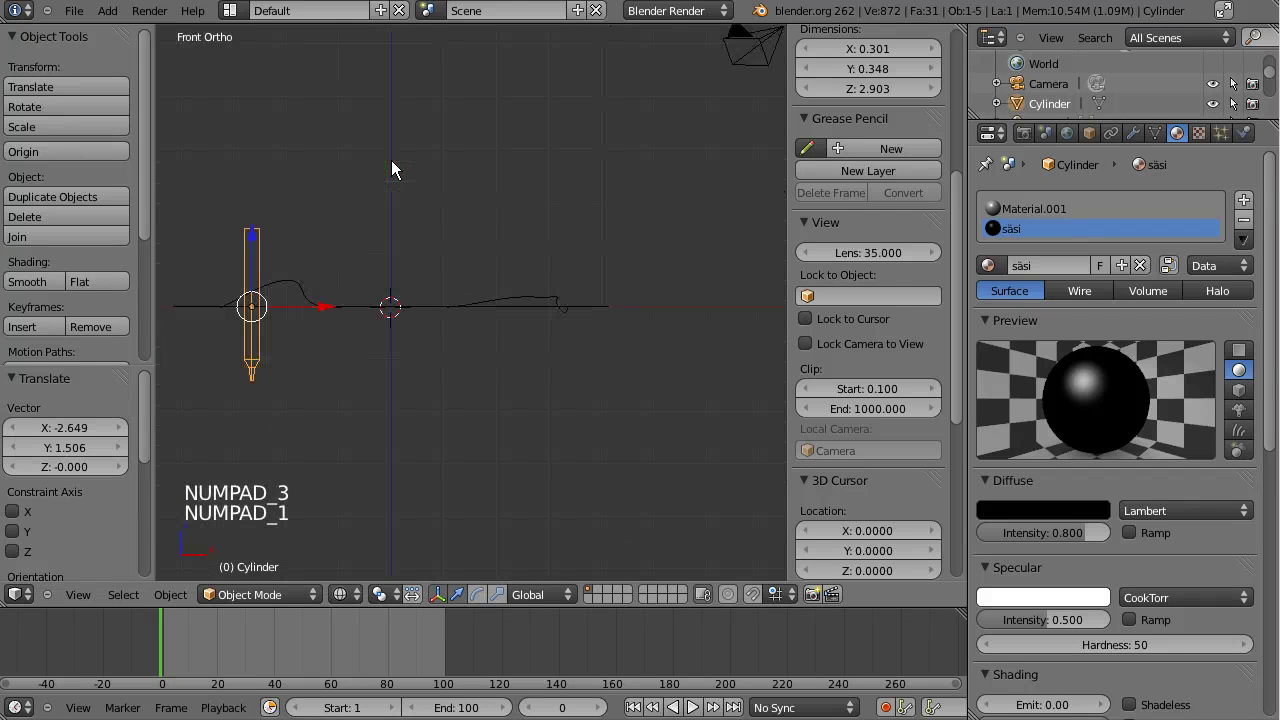
Lift the cylinder 1.315 units along Z, then select the grease pencil curve.
{"action": "left_click", "coordinate": [262, 242]}
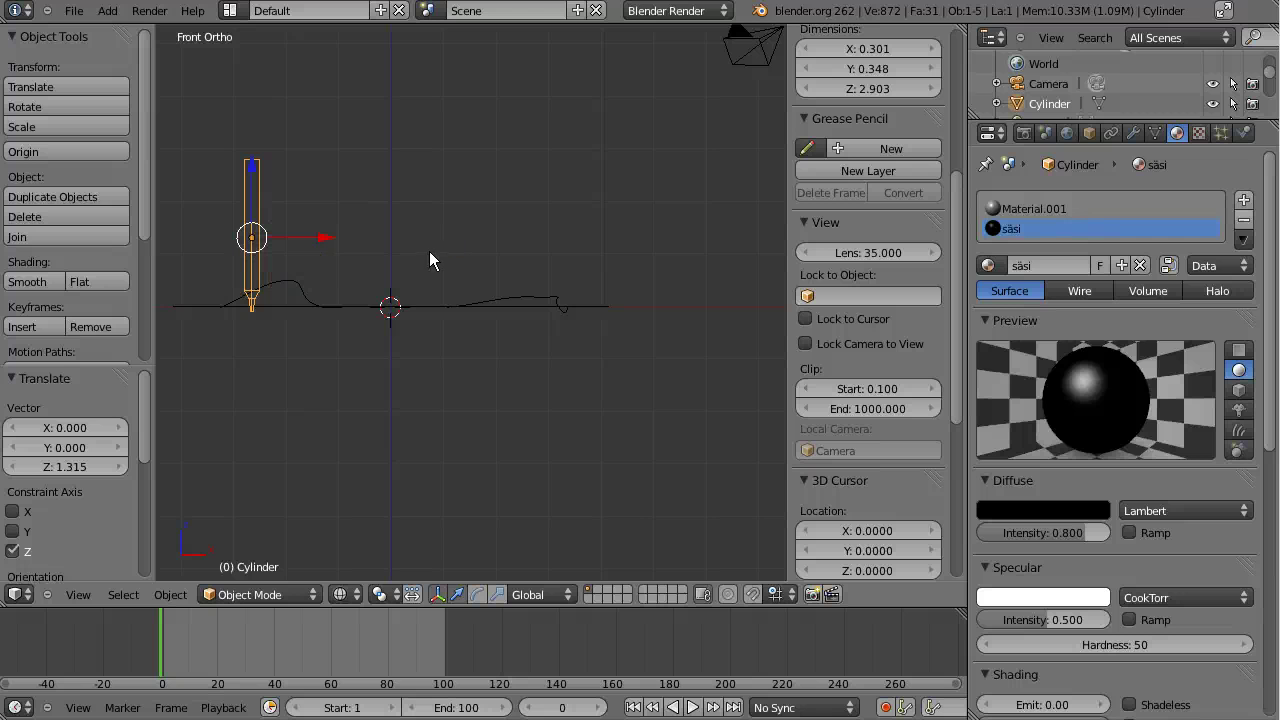
{"action": "middle_click", "coordinate": [452, 321]}
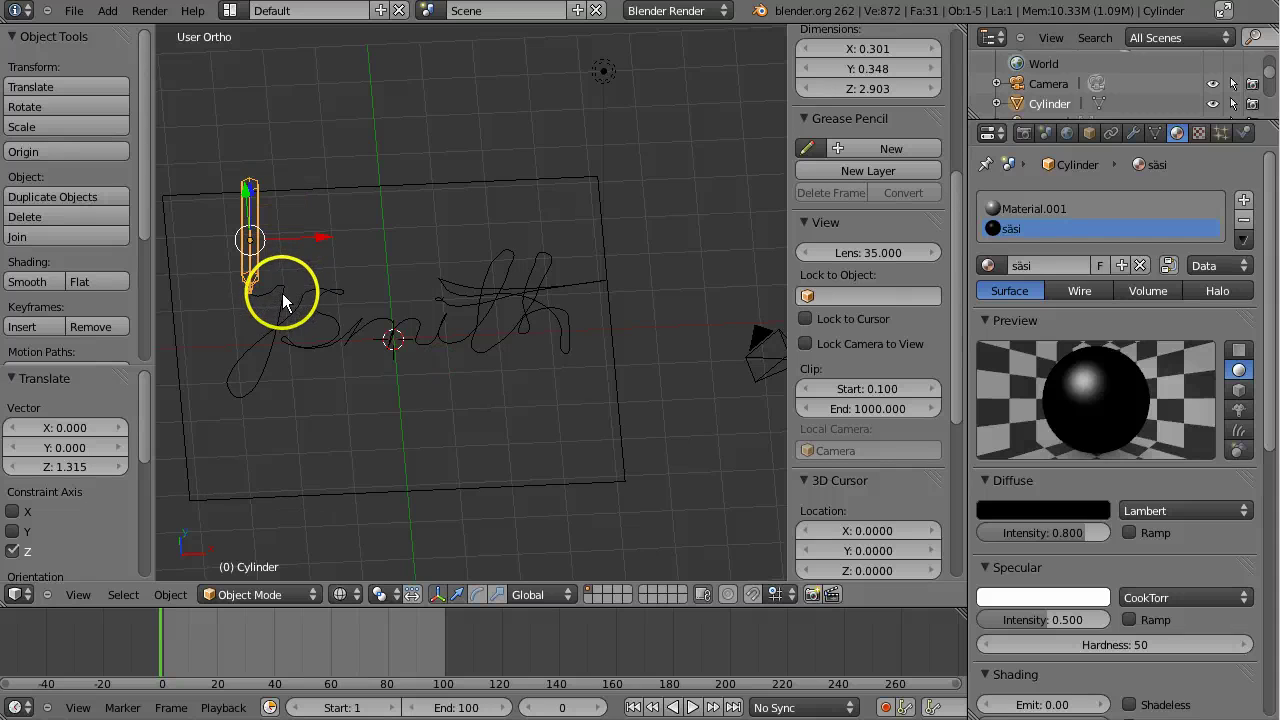
{"action": "right_click", "coordinate": [290, 303]}
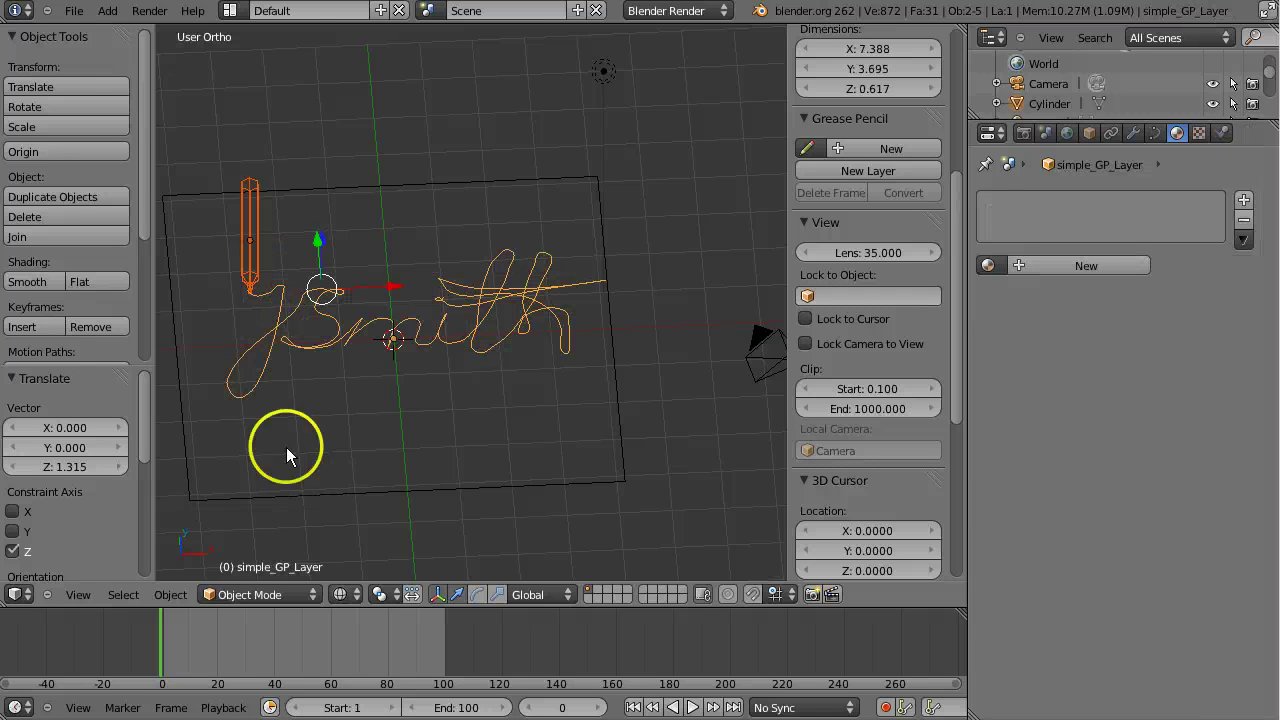
Parent the cylinder to the grease-pencil curve with Follow Path and inspect the result.
{"action": "left_click", "coordinate": [169, 605]}
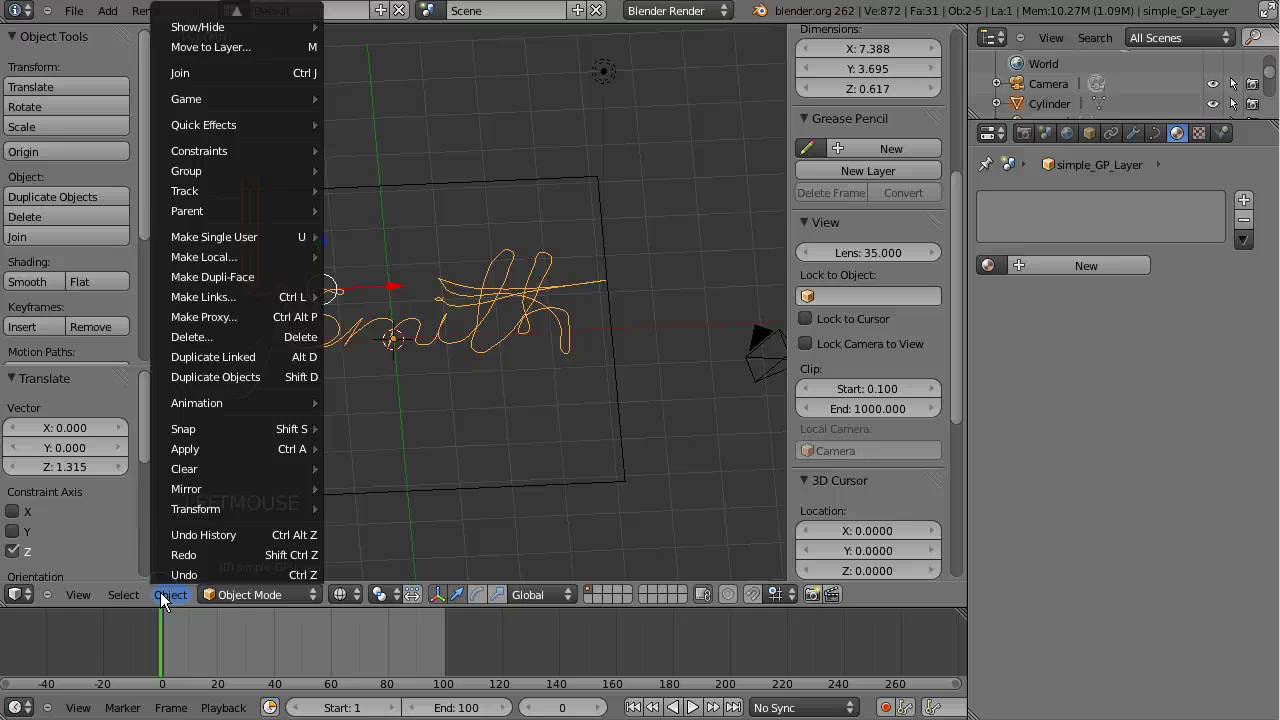
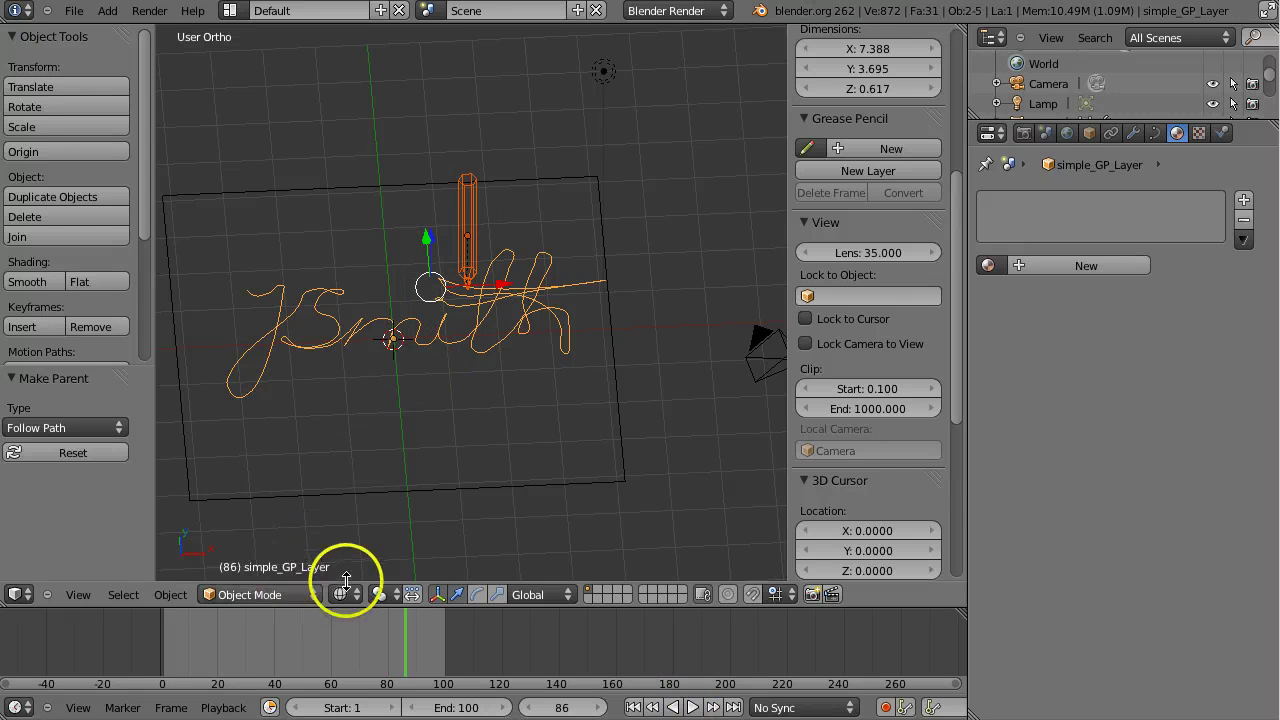
{"action": "left_click", "coordinate": [353, 606]}
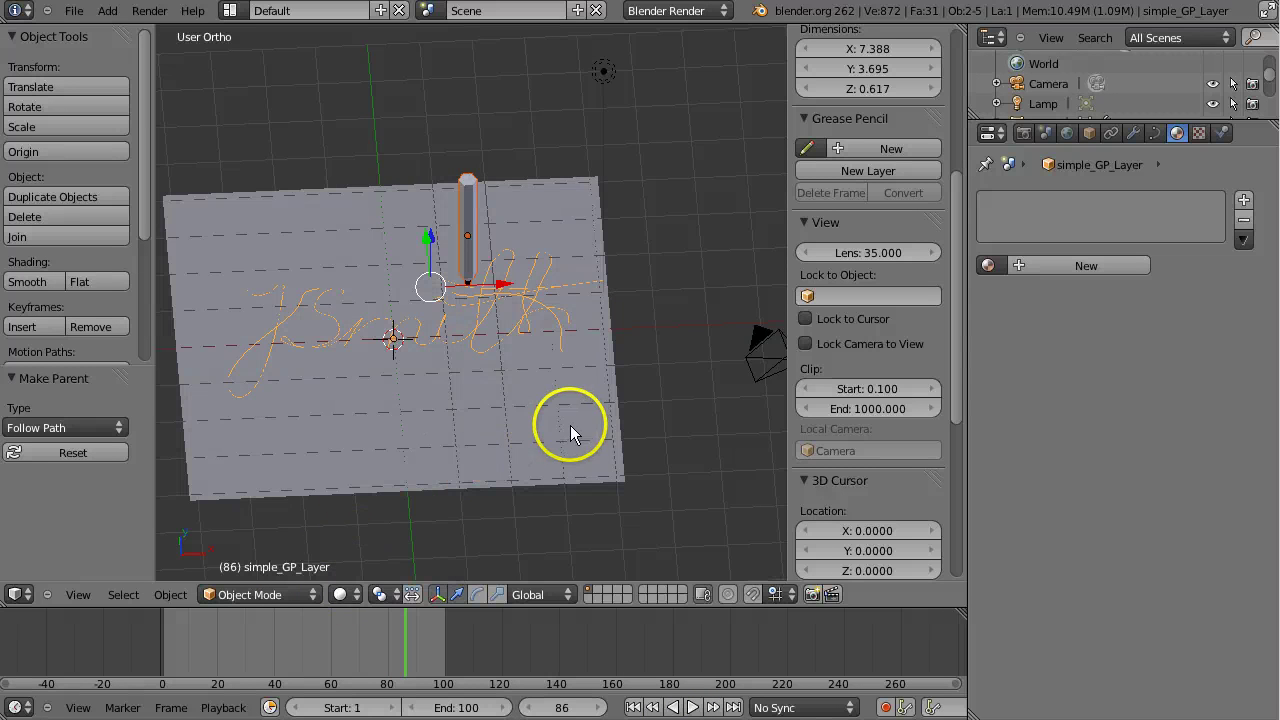
{"action": "middle_click", "coordinate": [607, 420]}
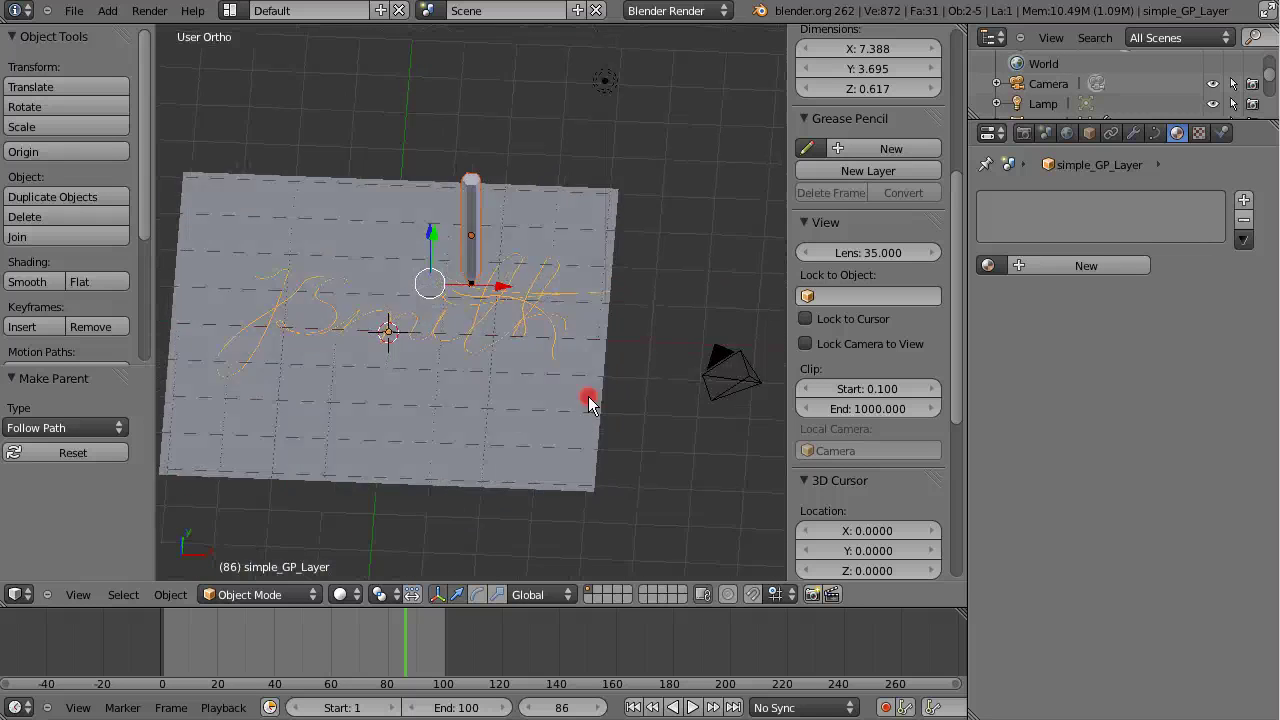
Enable Dynamic Paint on the Cylinder as a Brush that uses its object material.
{"action": "right_click", "coordinate": [472, 204]}
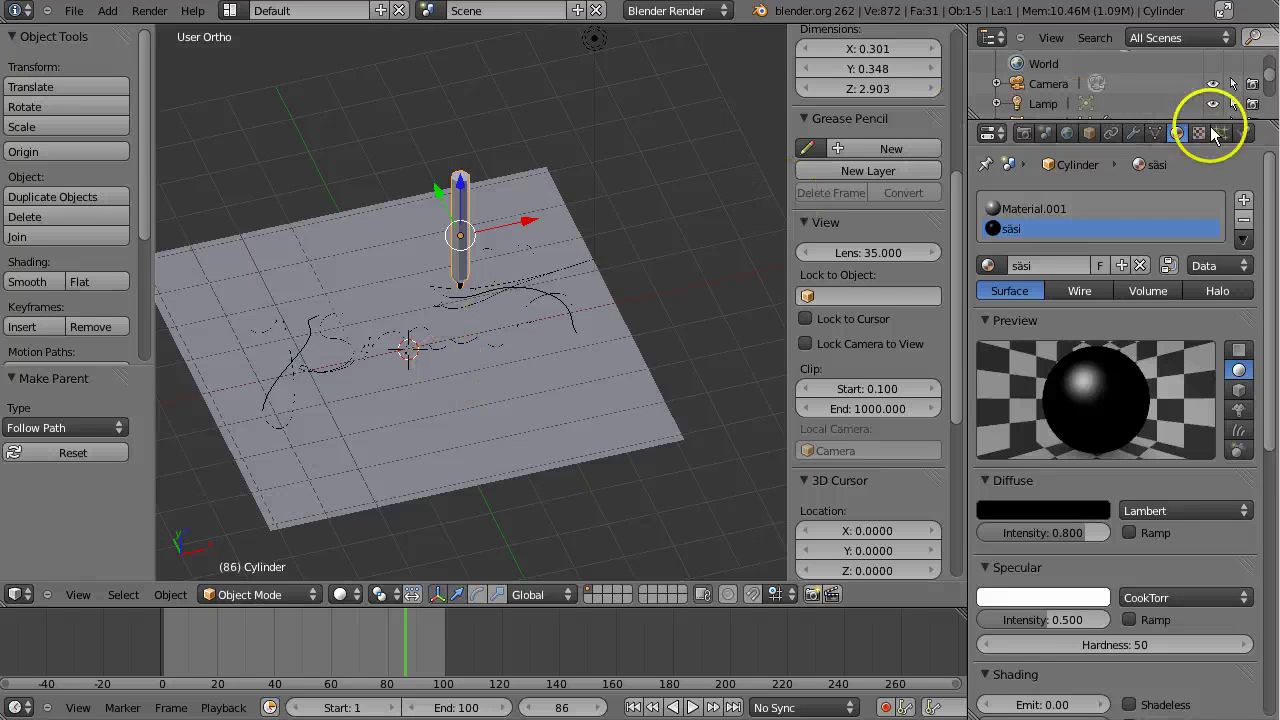
{"action": "left_click", "coordinate": [1253, 147]}
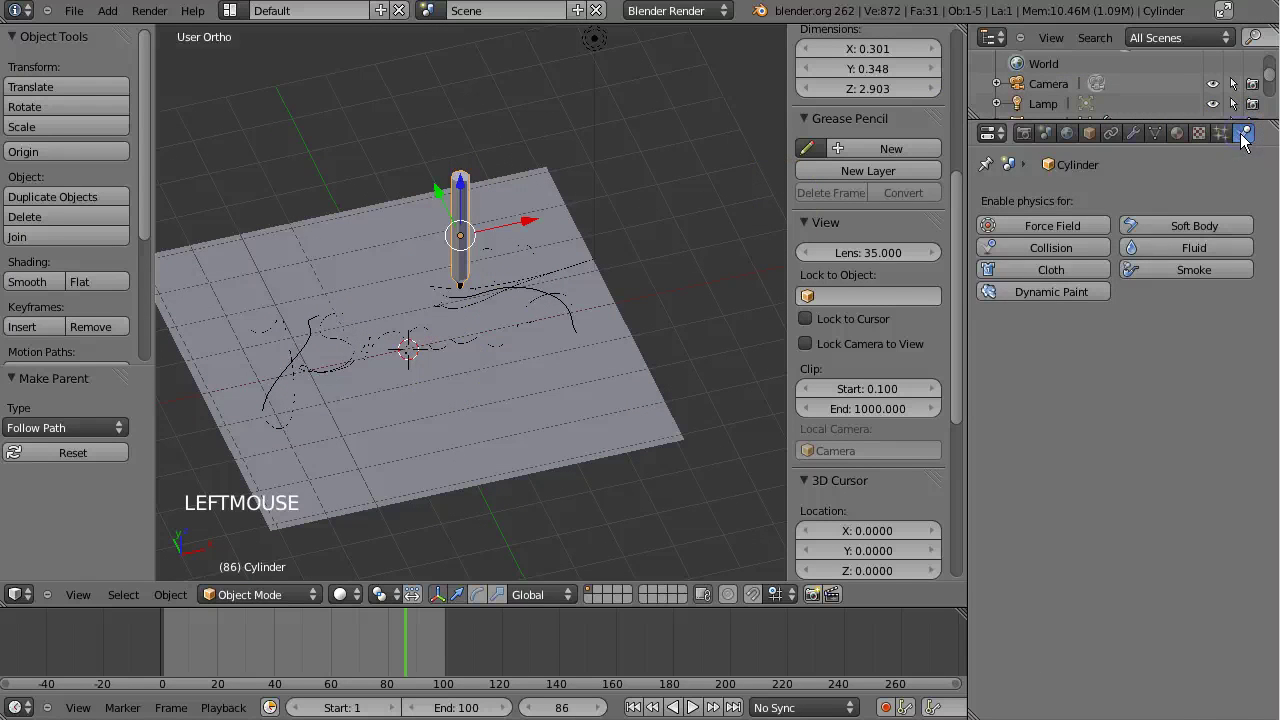
{"action": "double_click", "coordinate": [1077, 308]}
{"action": "left_click", "coordinate": [1079, 307]}
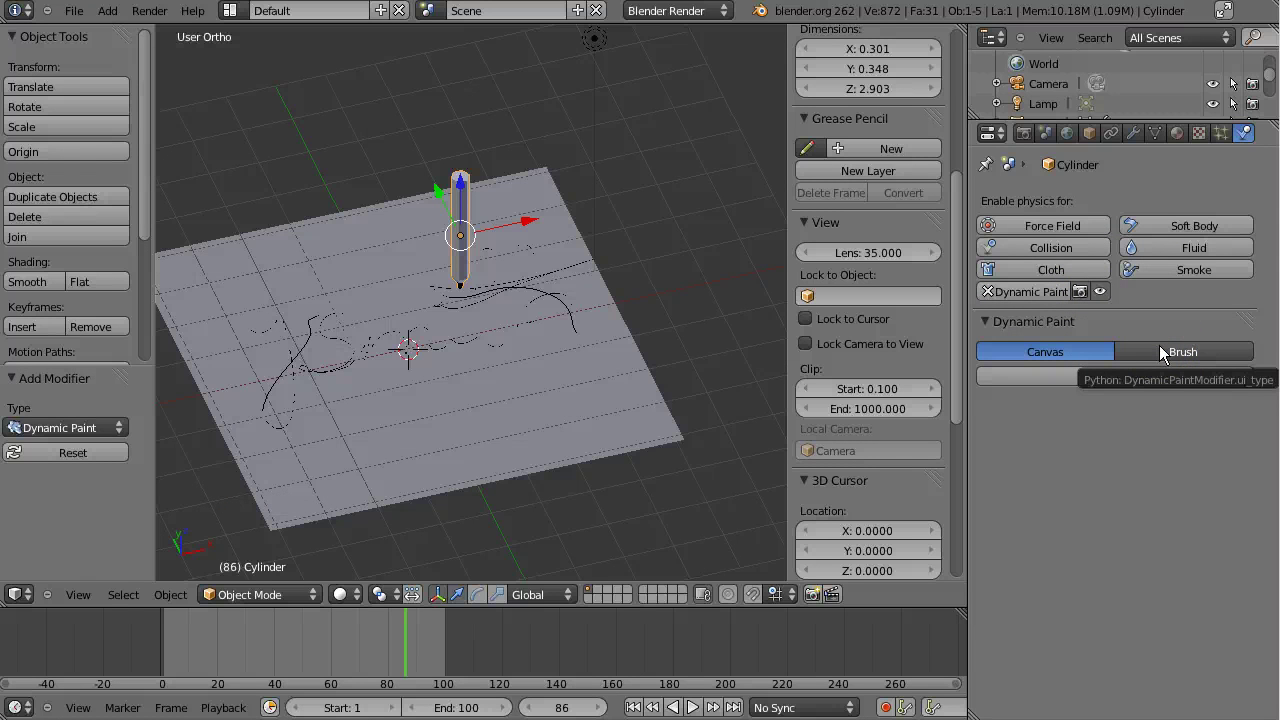
{"action": "left_click", "coordinate": [1172, 359]}
{"action": "left_click", "coordinate": [1162, 389]}
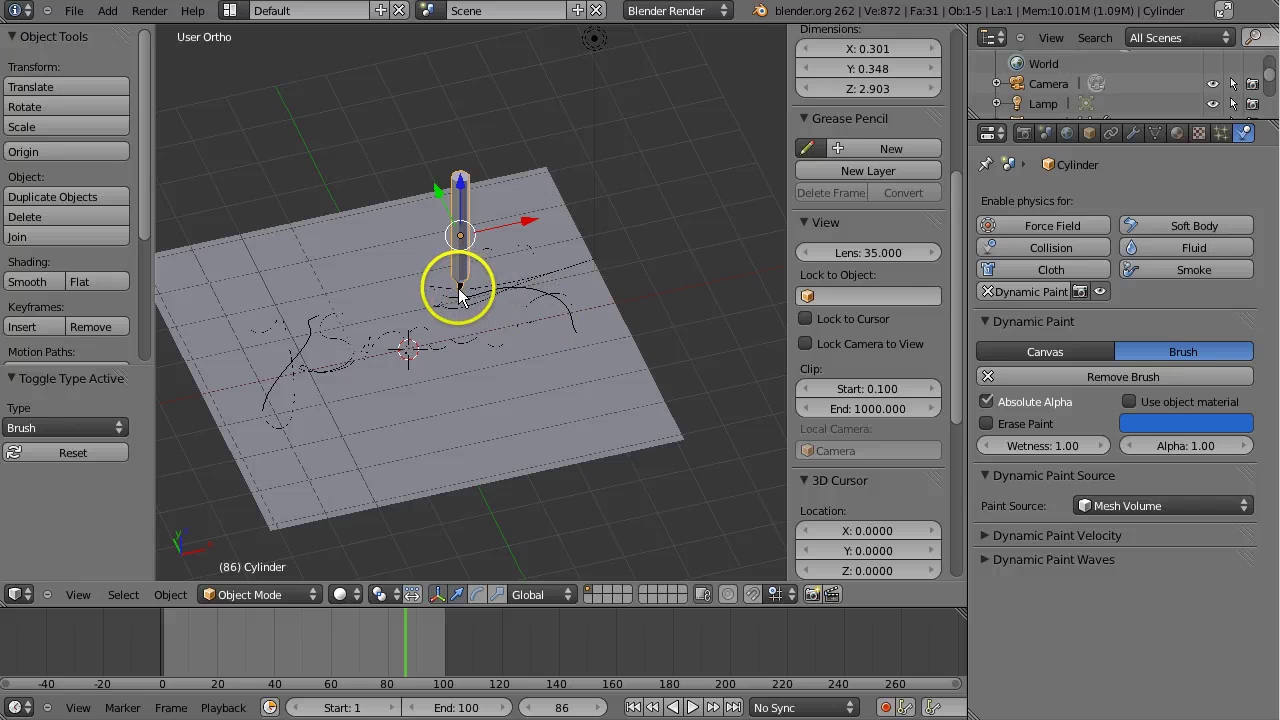
{"action": "left_click", "coordinate": [1141, 410]}
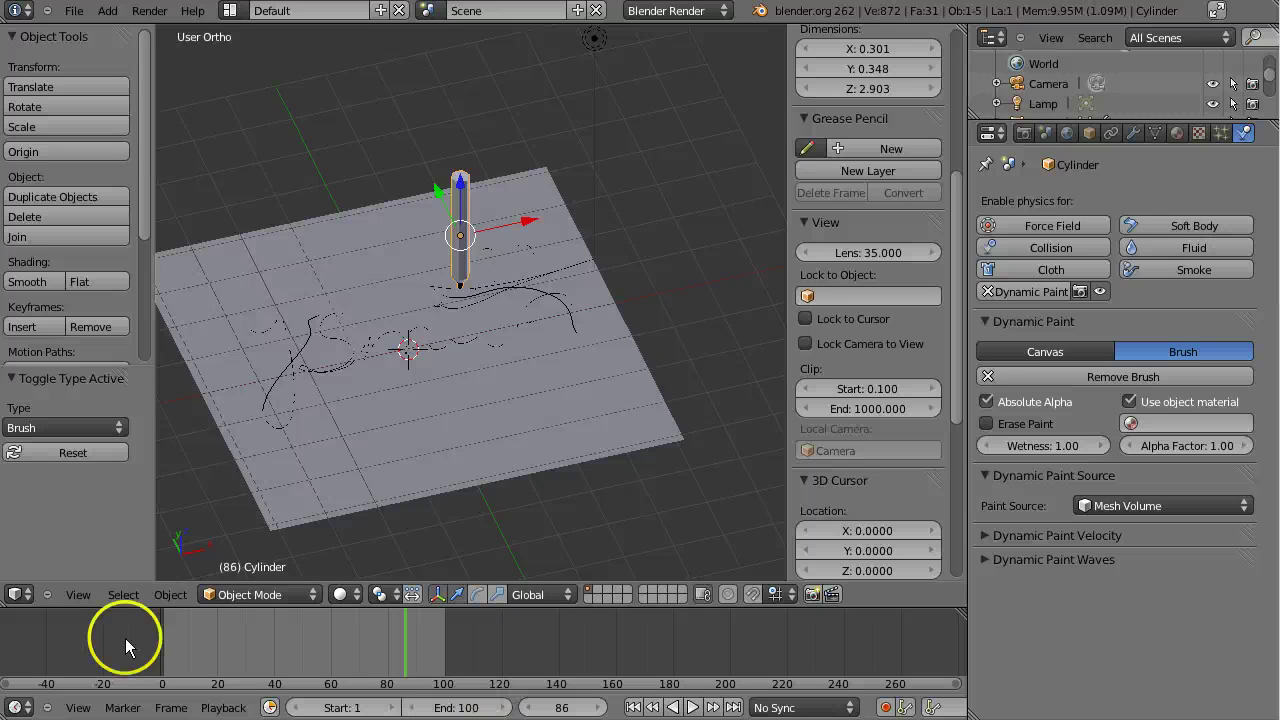
Save the scene over dynamic.blend in the dynaamiline folder.
{"action": "left_click", "coordinate": [95, 24]}
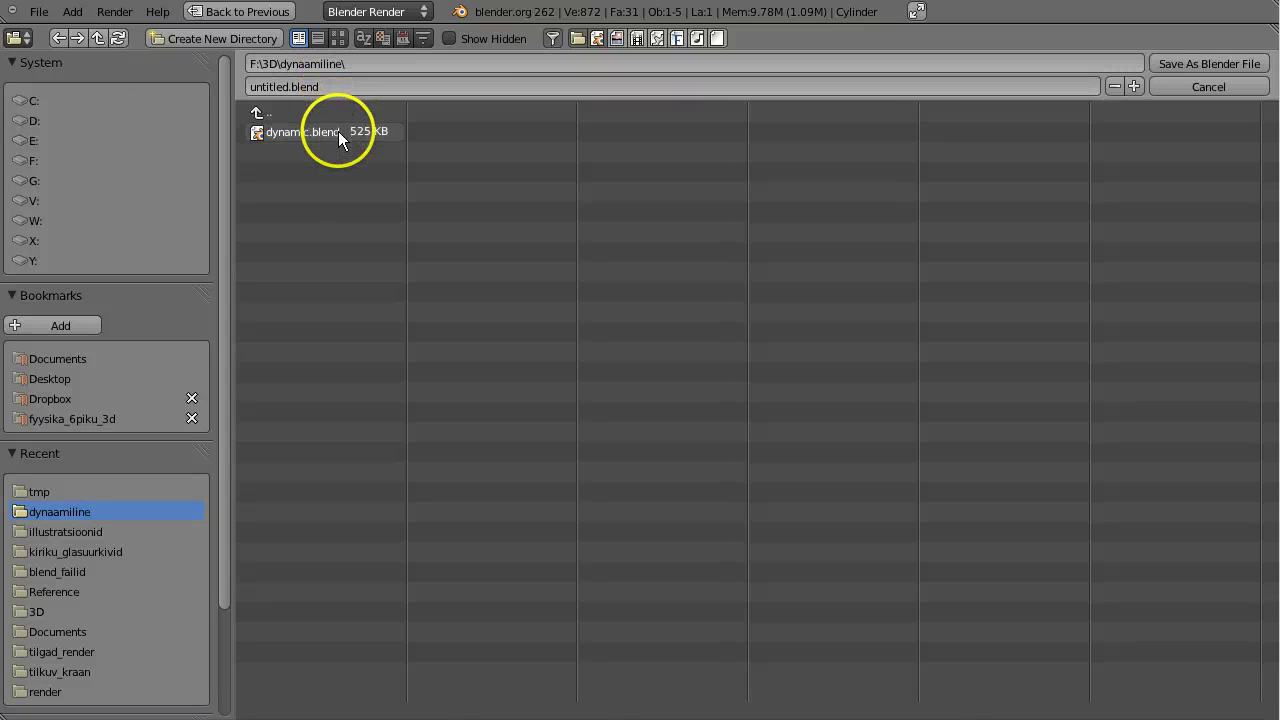
{"action": "left_click", "coordinate": [1239, 74]}
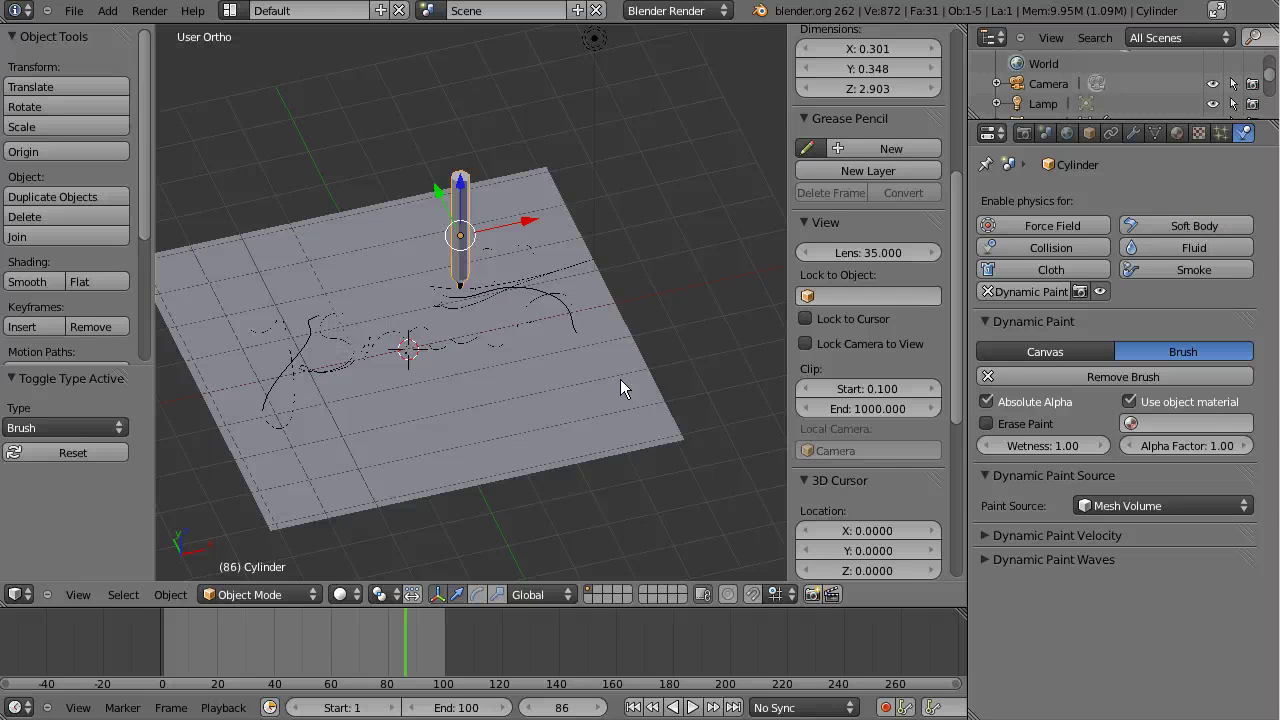
Select the Plane to show its Dynamic Paint image-sequence canvas at resolution 1024, frames 1–100.
{"action": "right_click", "coordinate": [628, 392]}
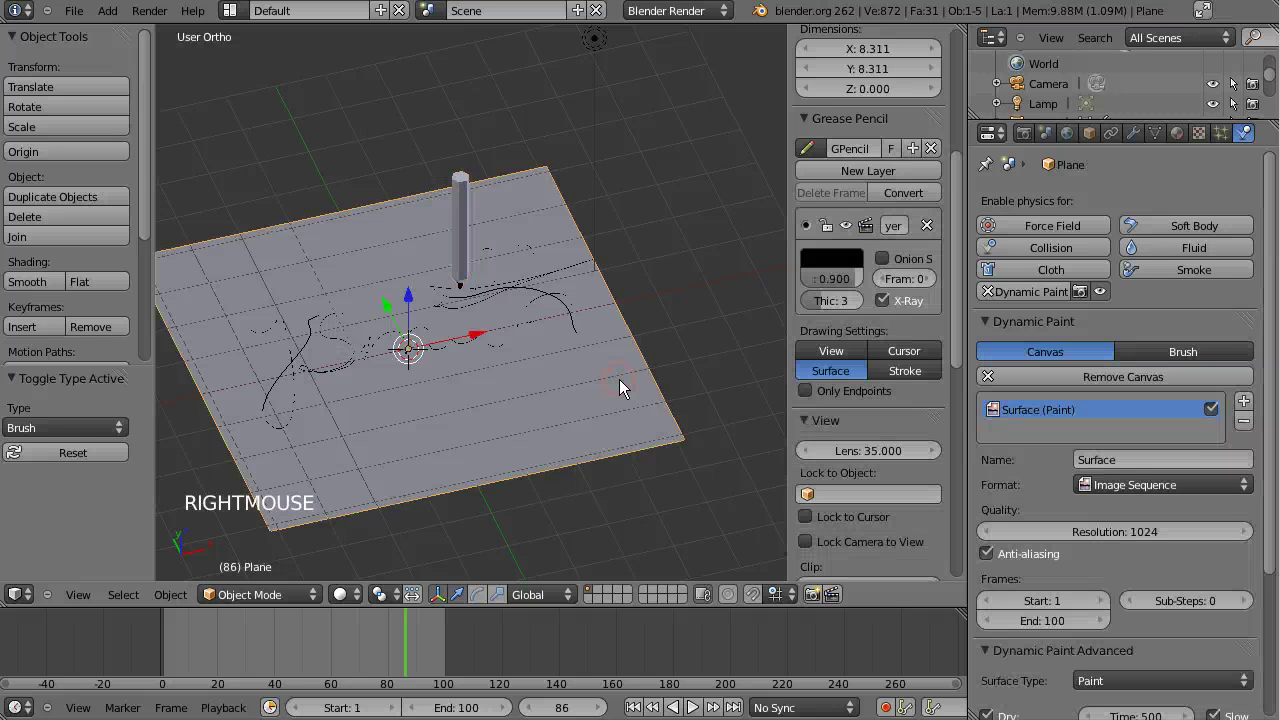
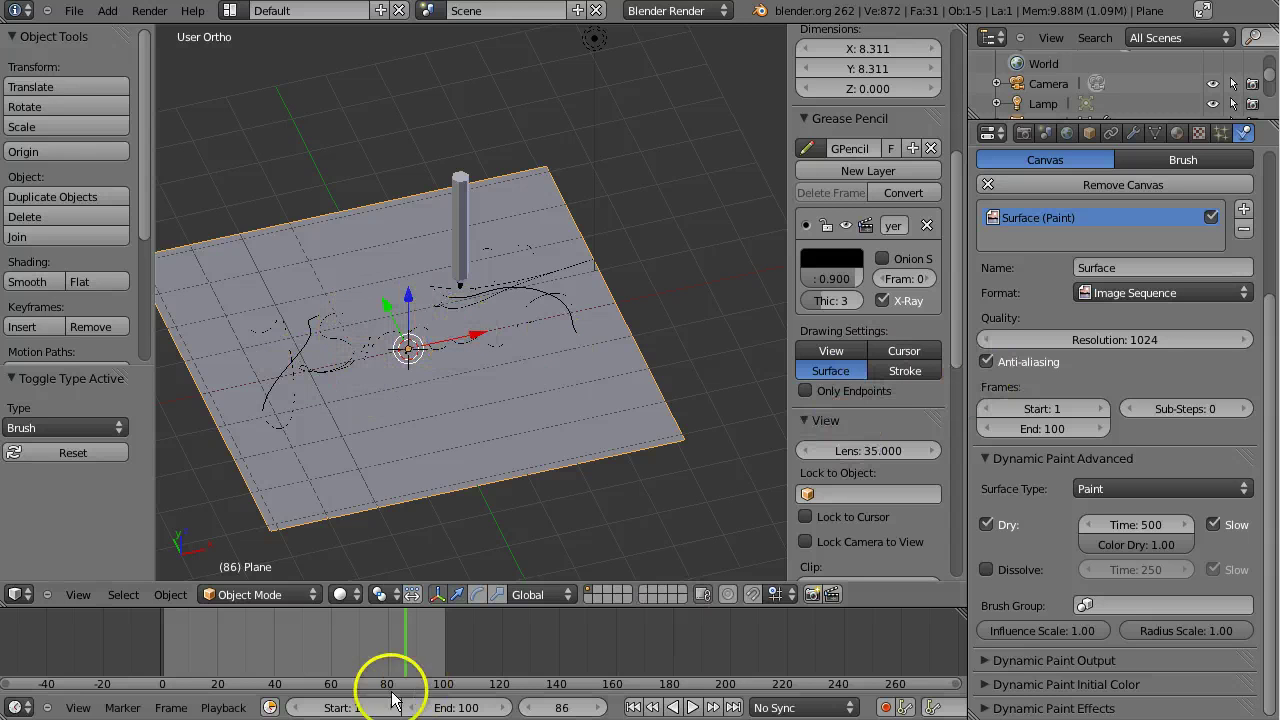
Scrub the timeline back to an early frame, stepping single frames to check the canvas.
{"action": "left_click", "coordinate": [338, 664]}
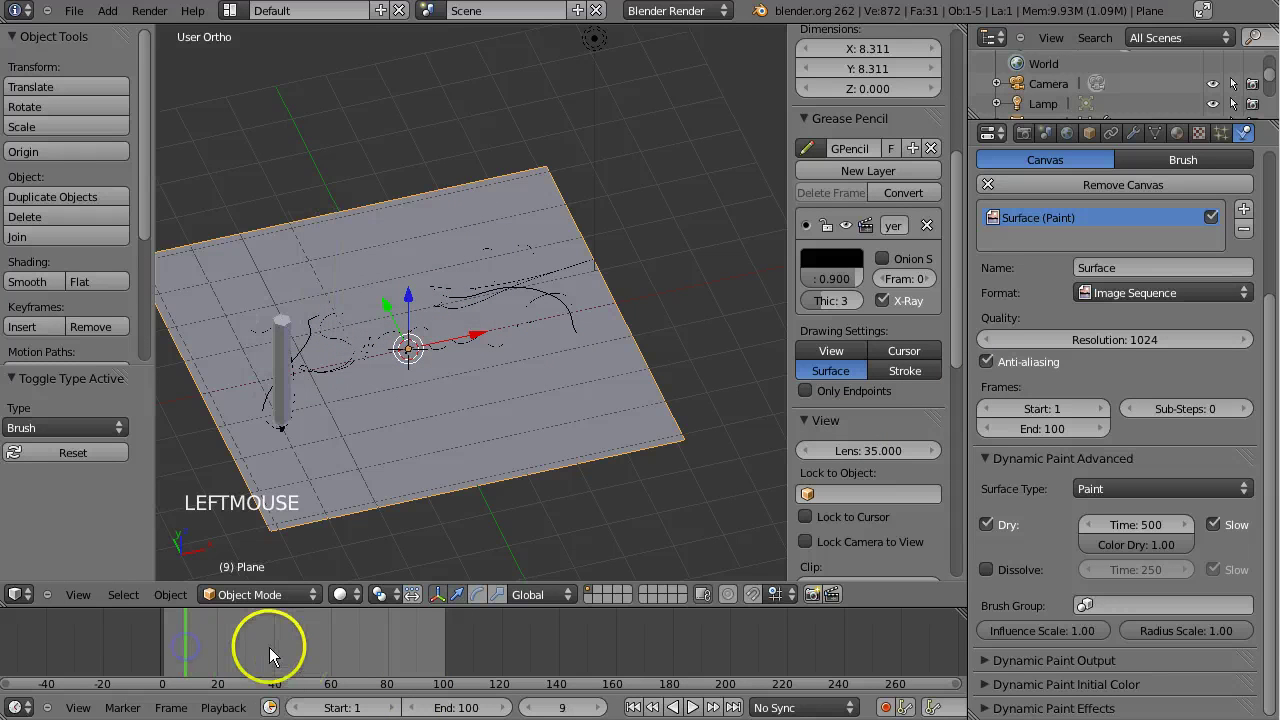
{"action": "key", "text": "Left"}
{"action": "key", "text": "Left"}
{"action": "key", "text": "Left"}
{"action": "key", "text": "Left"}
{"action": "key", "text": "Left"}
{"action": "key", "text": "Left"}
{"action": "key", "text": "Right"}
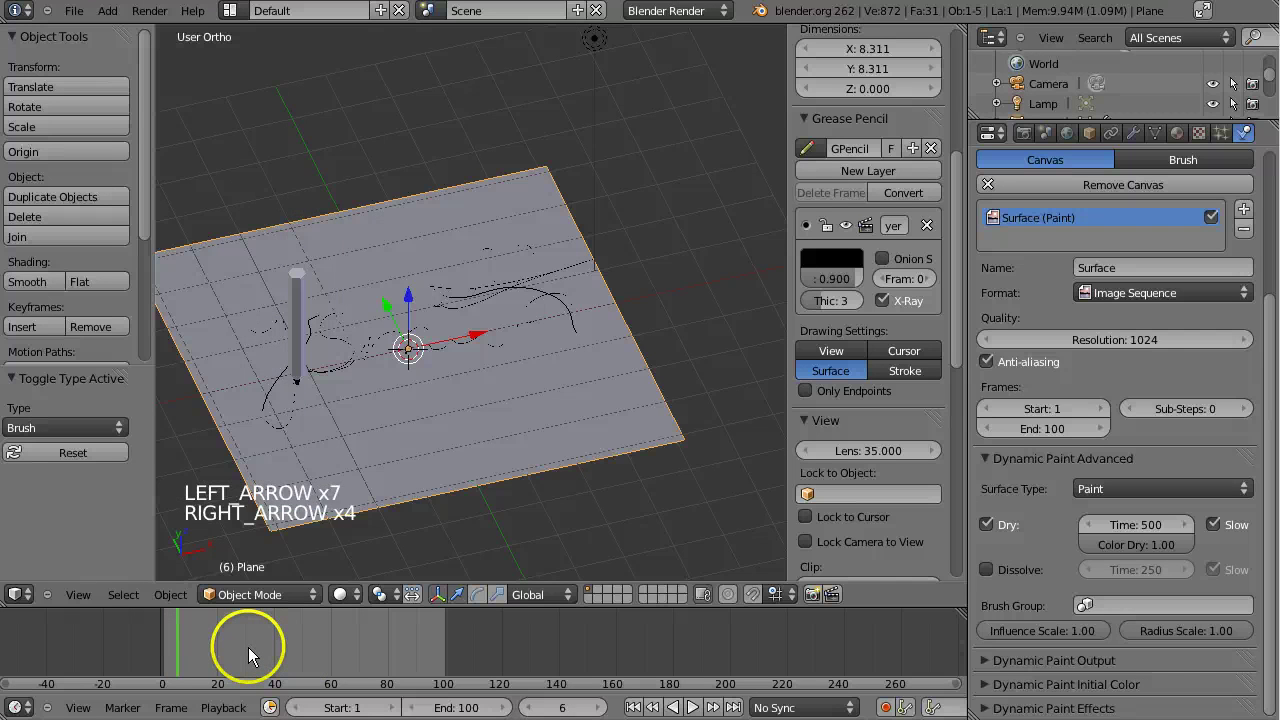
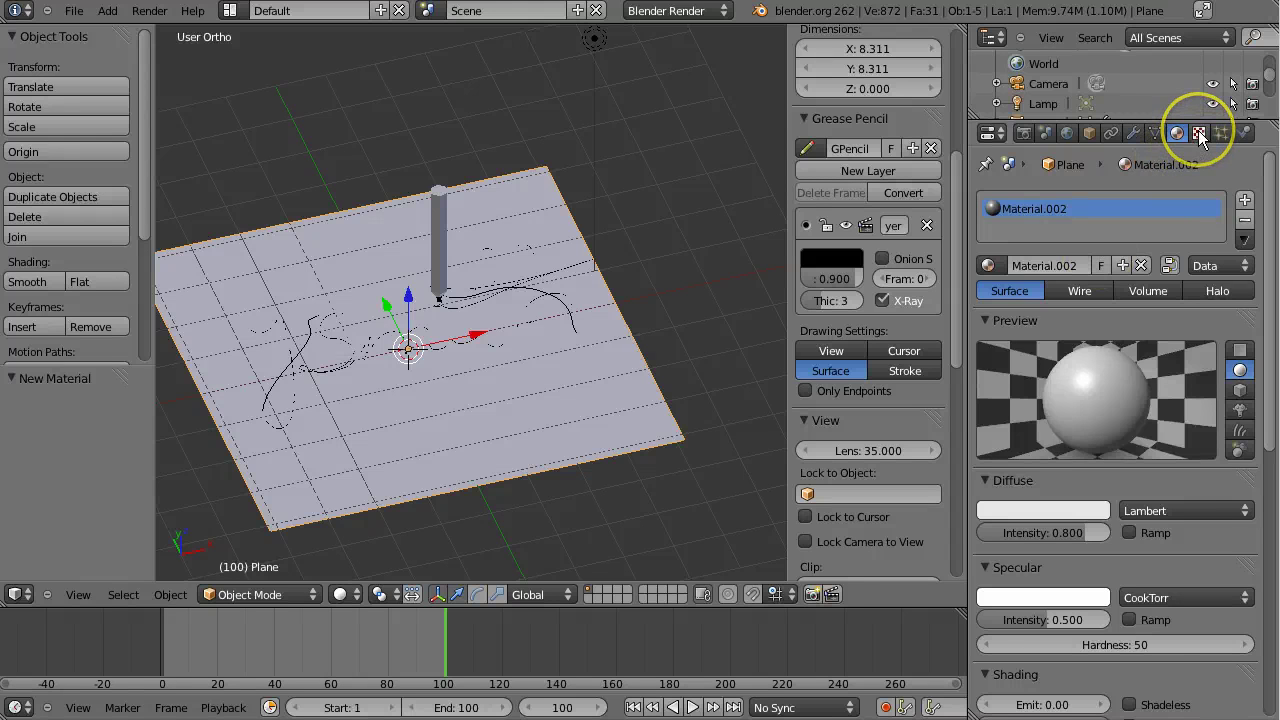
Add a new texture to the Plane material and change its type from Clouds toward an image texture.
{"action": "left_click", "coordinate": [1208, 140]}
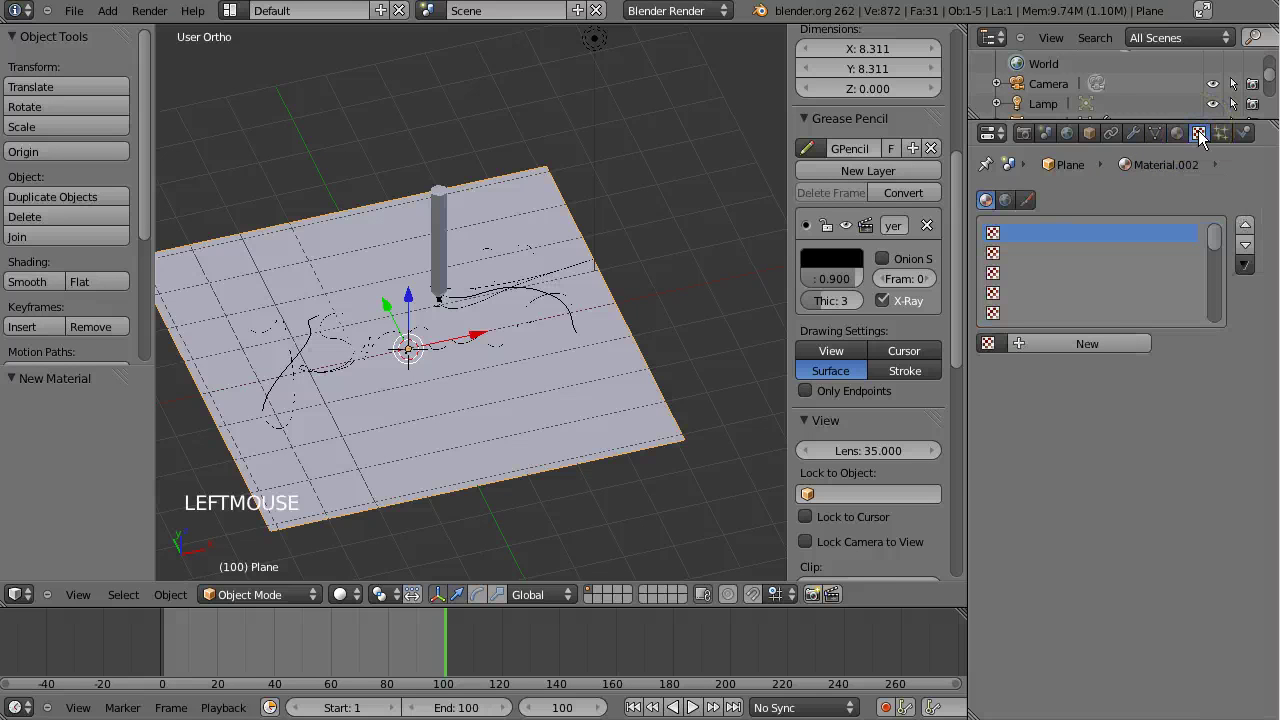
{"action": "left_click", "coordinate": [1102, 353]}
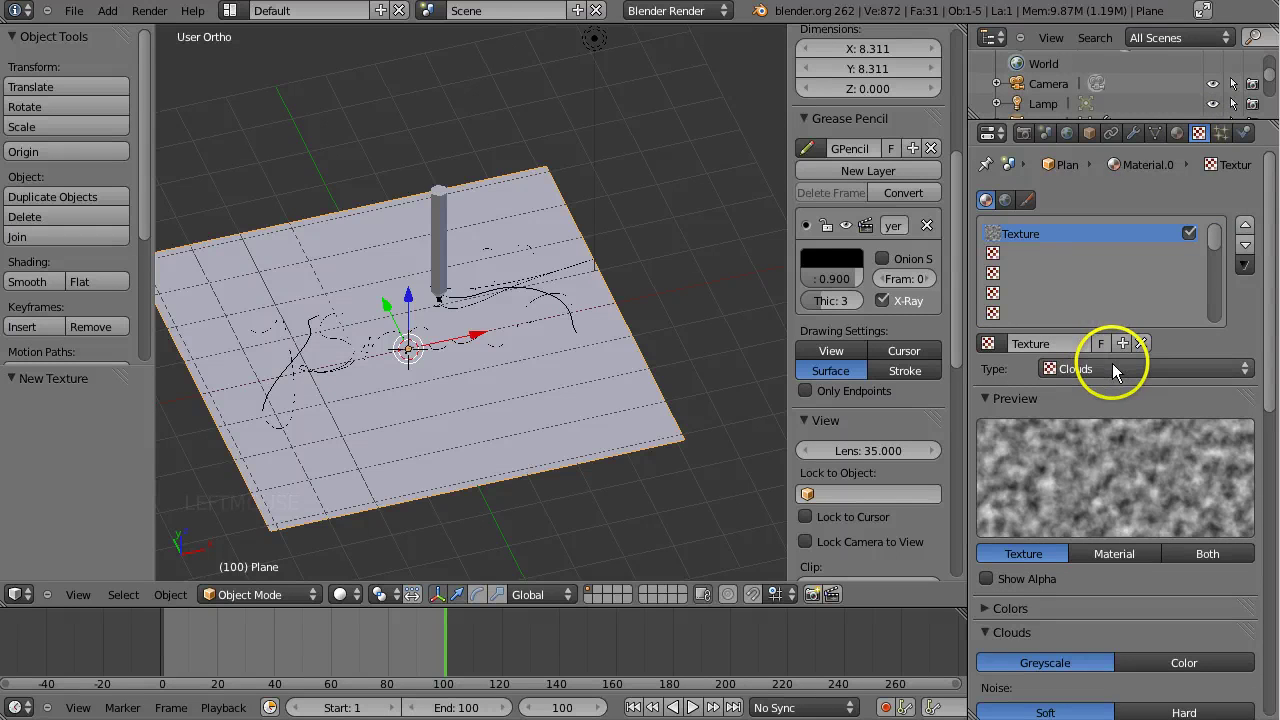
{"action": "left_click", "coordinate": [1122, 373]}
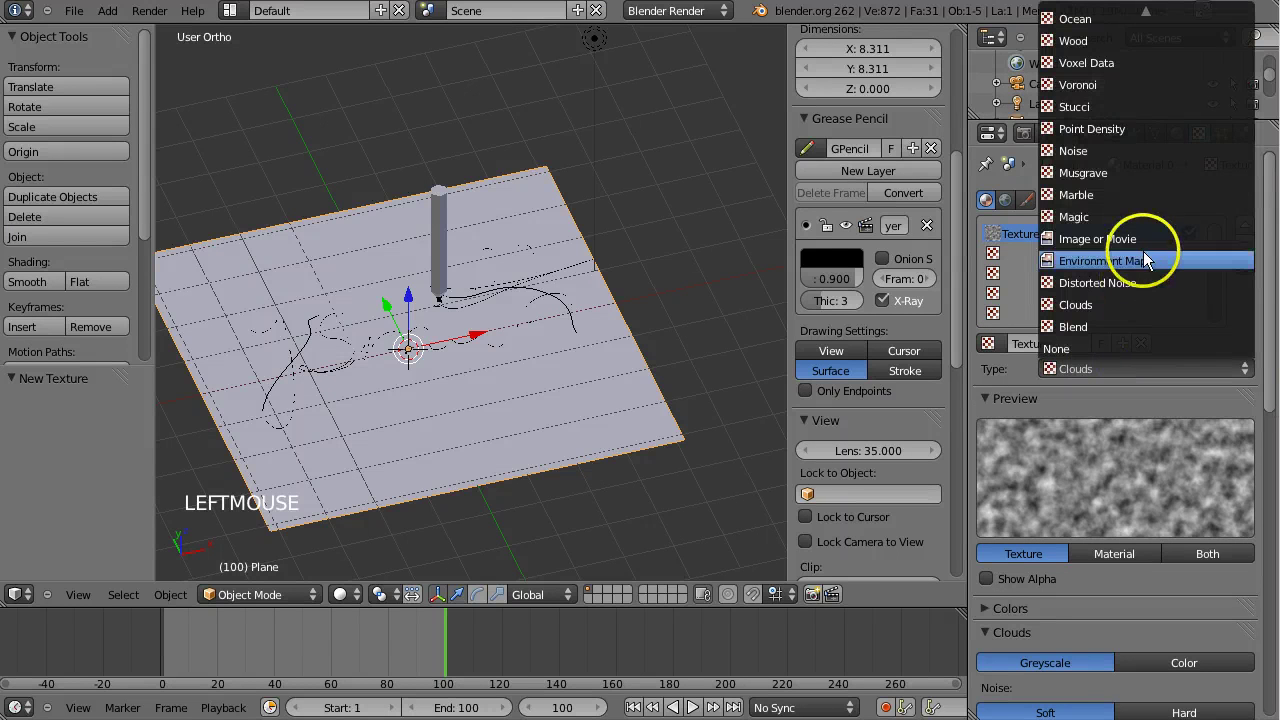
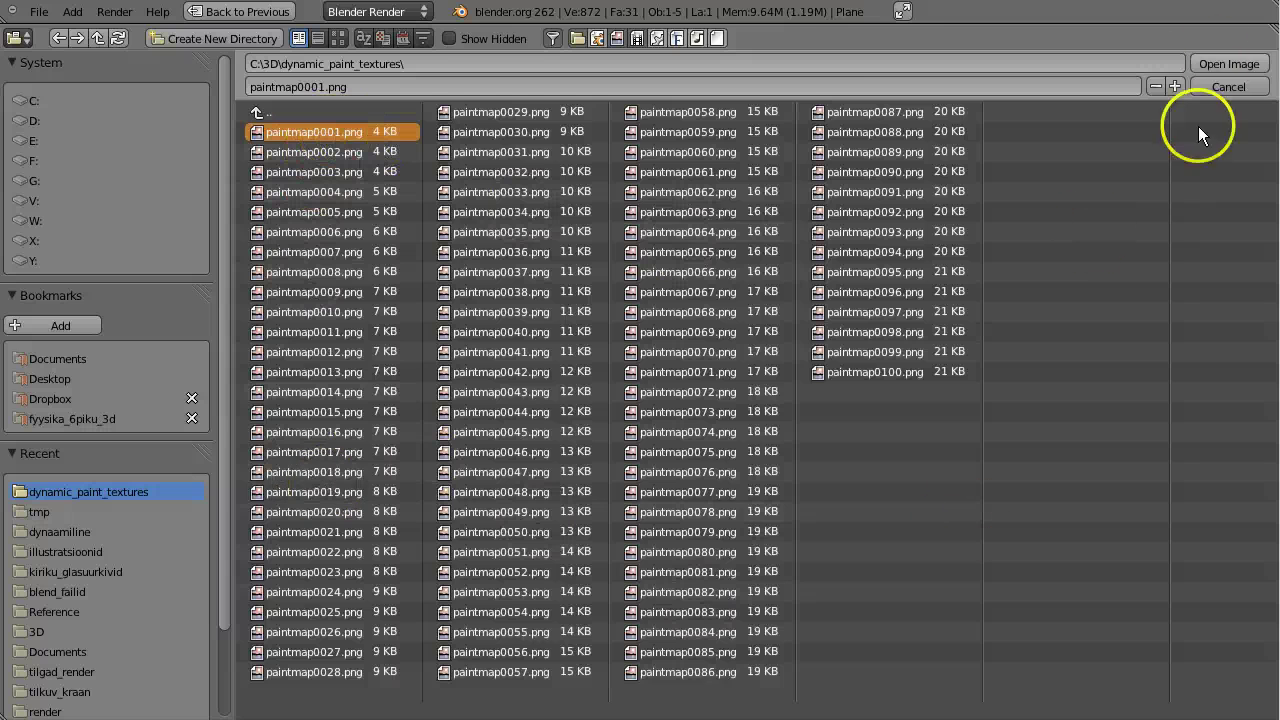
Load paintmap0001.png as an Image Sequence source and try a sequence offset of 1.
{"action": "left_click", "coordinate": [1221, 69]}
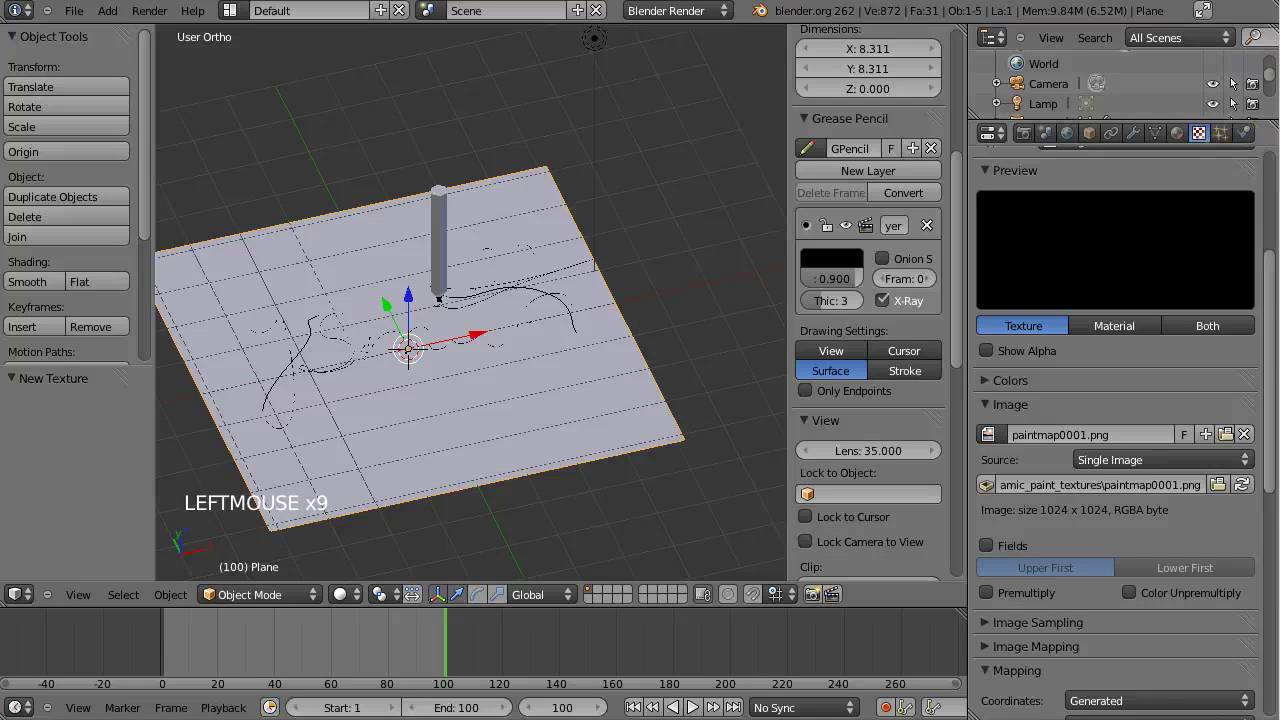
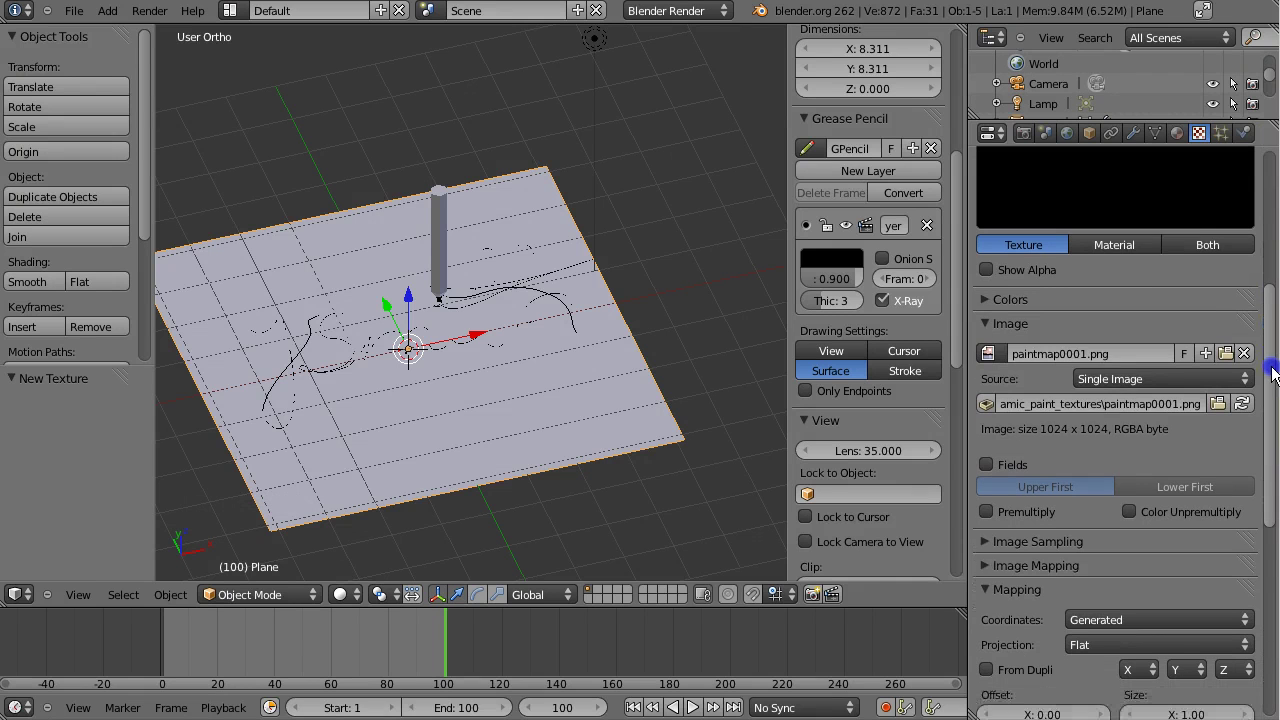
{"action": "left_click", "coordinate": [1161, 384]}
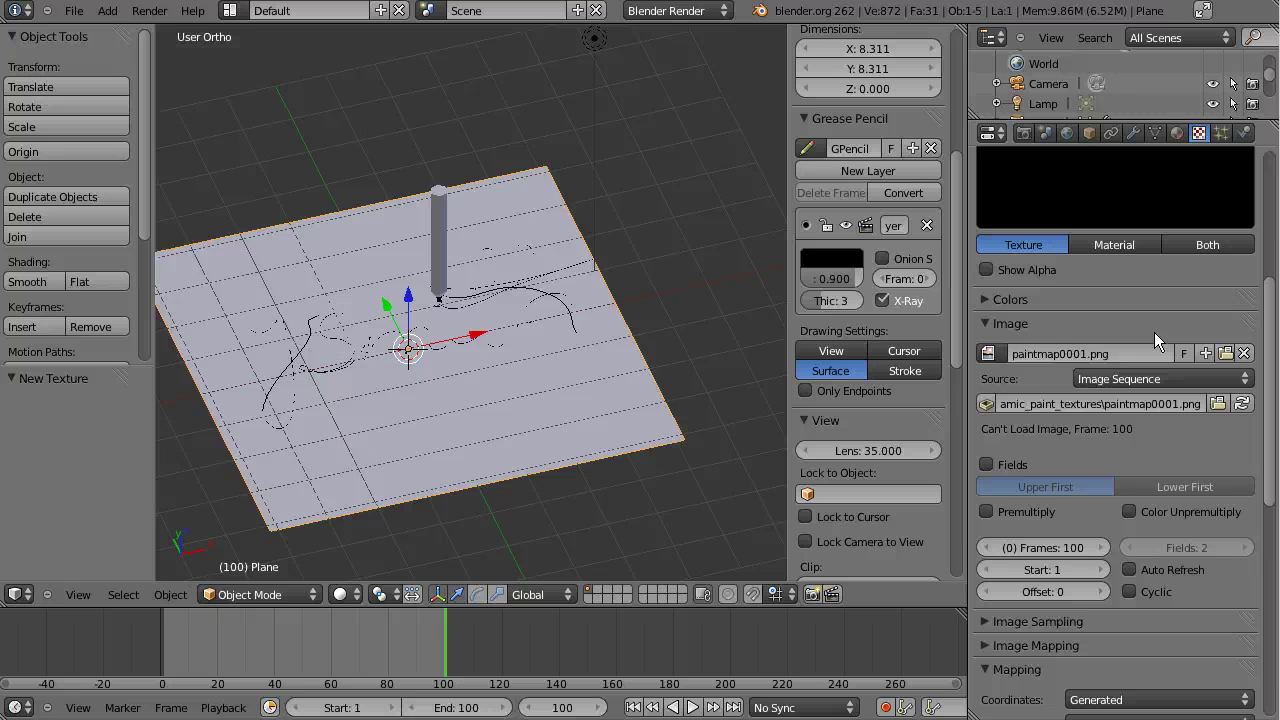
{"action": "left_click", "coordinate": [267, 646]}
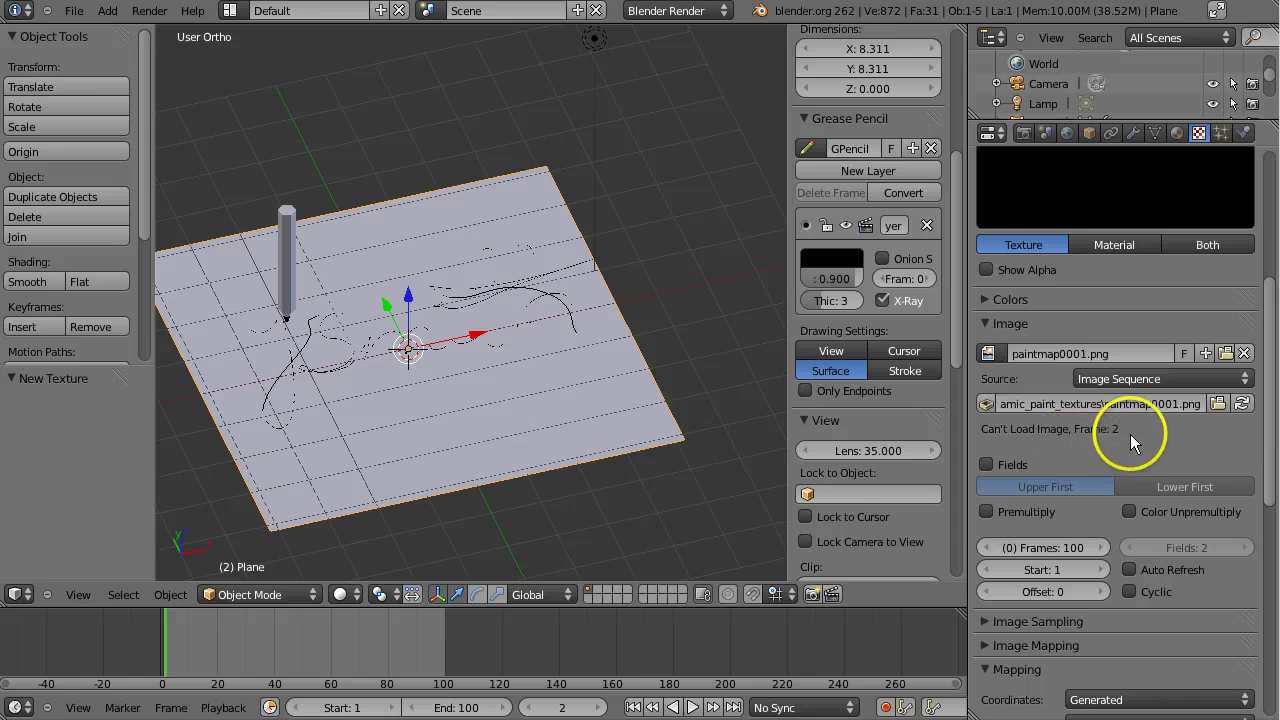
{"action": "left_click", "coordinate": [1112, 598]}
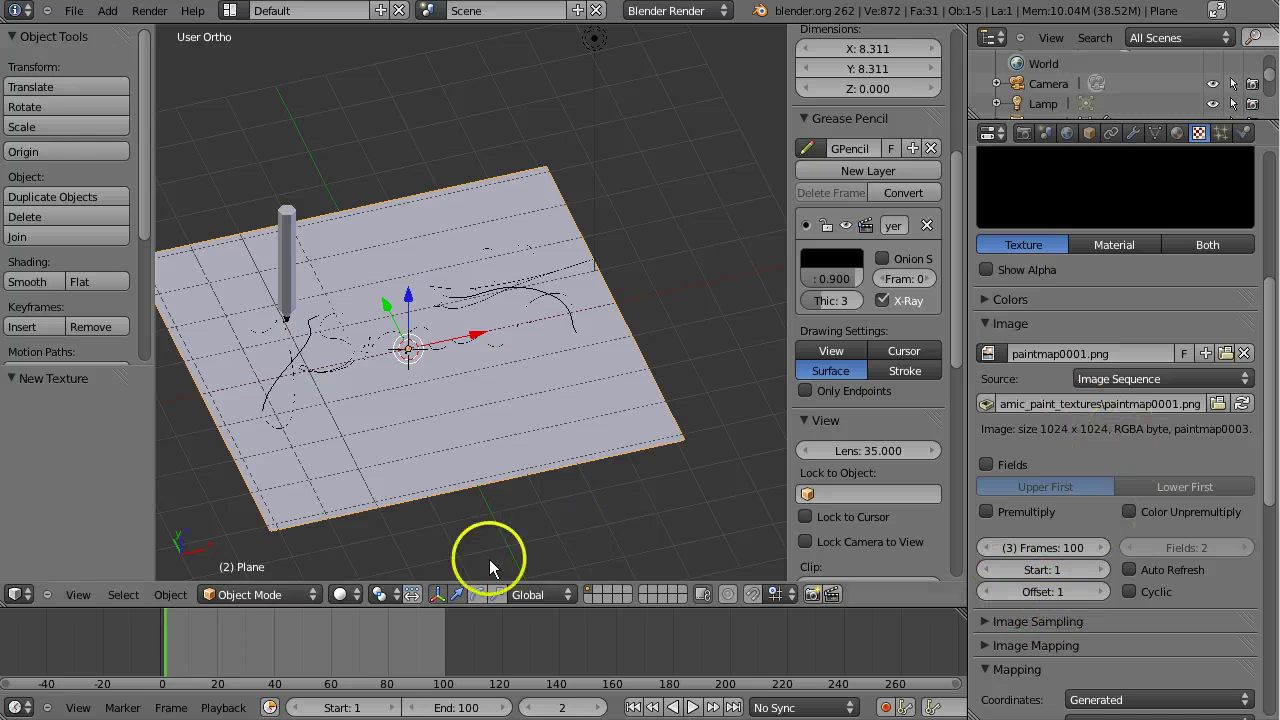
Reset the offset to 0 and scrub frames to confirm the 100-frame sequence loads, ending at frame 44.
{"action": "left_click", "coordinate": [187, 652]}
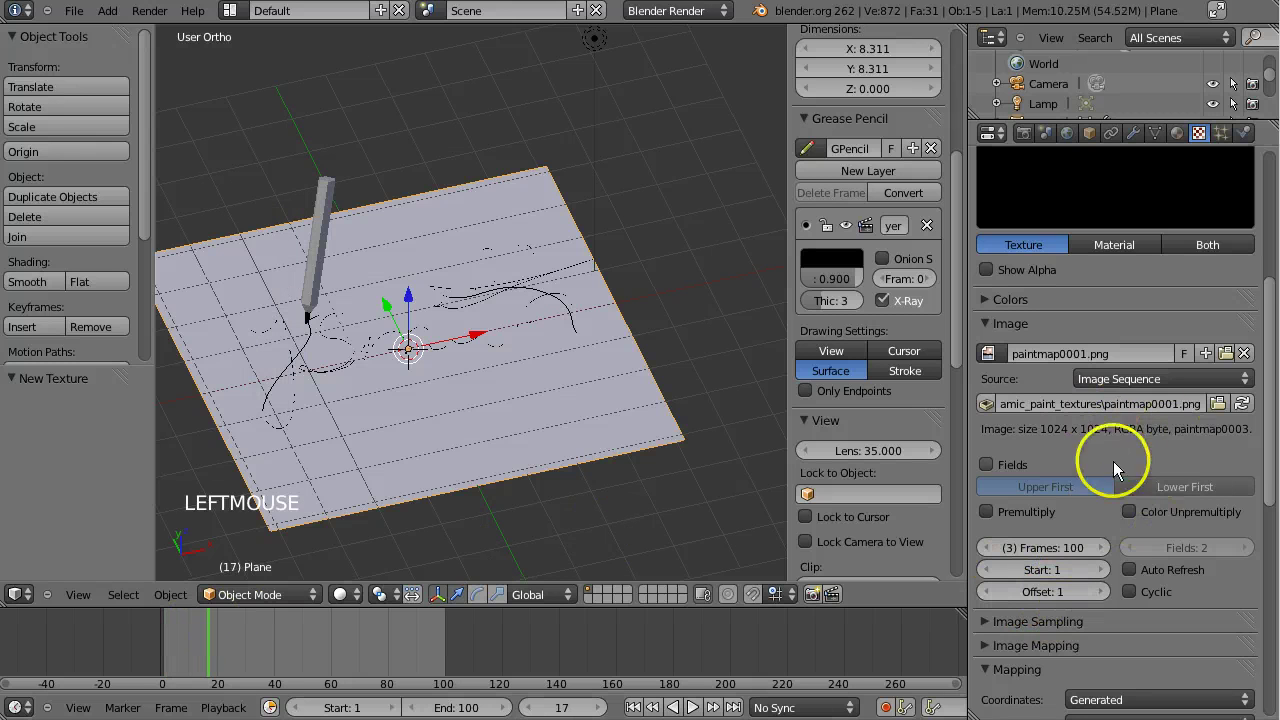
{"action": "left_click", "coordinate": [999, 606]}
{"action": "left_click", "coordinate": [249, 659]}
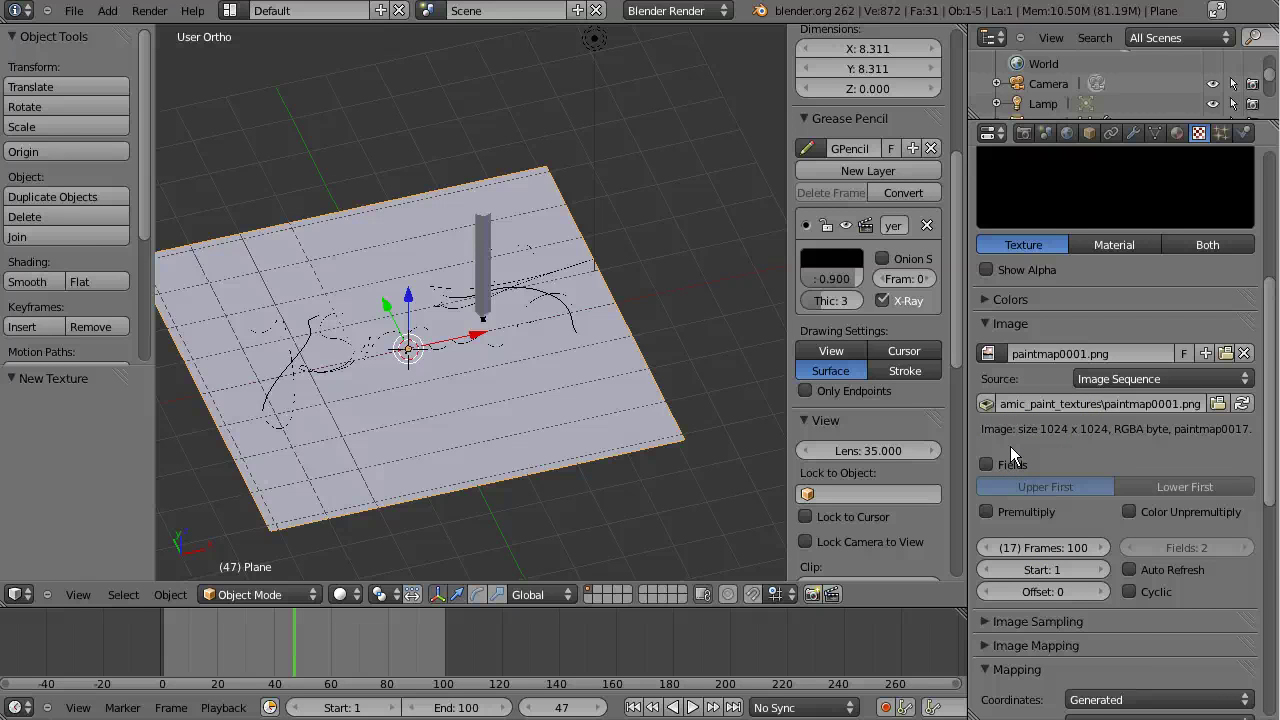
{"action": "left_click", "coordinate": [317, 651]}
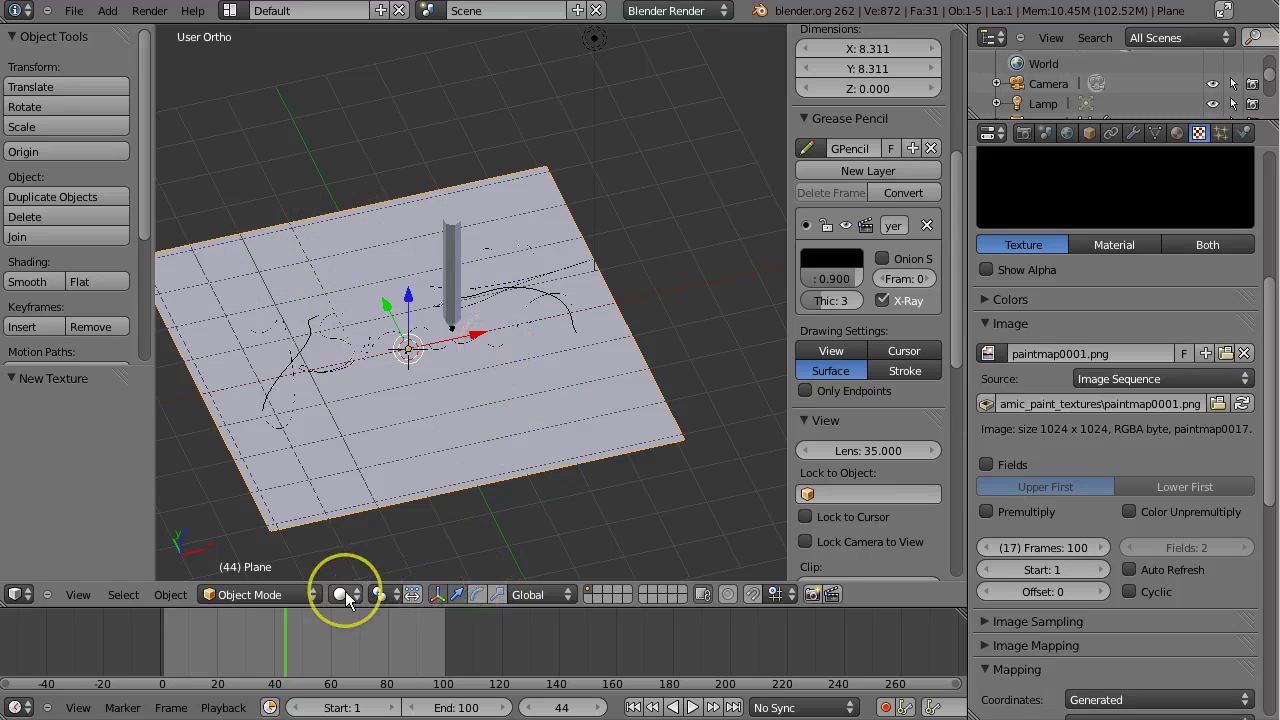
Show the plane textured in the viewport and set Display shading to GLSL.
{"action": "left_click", "coordinate": [355, 601]}
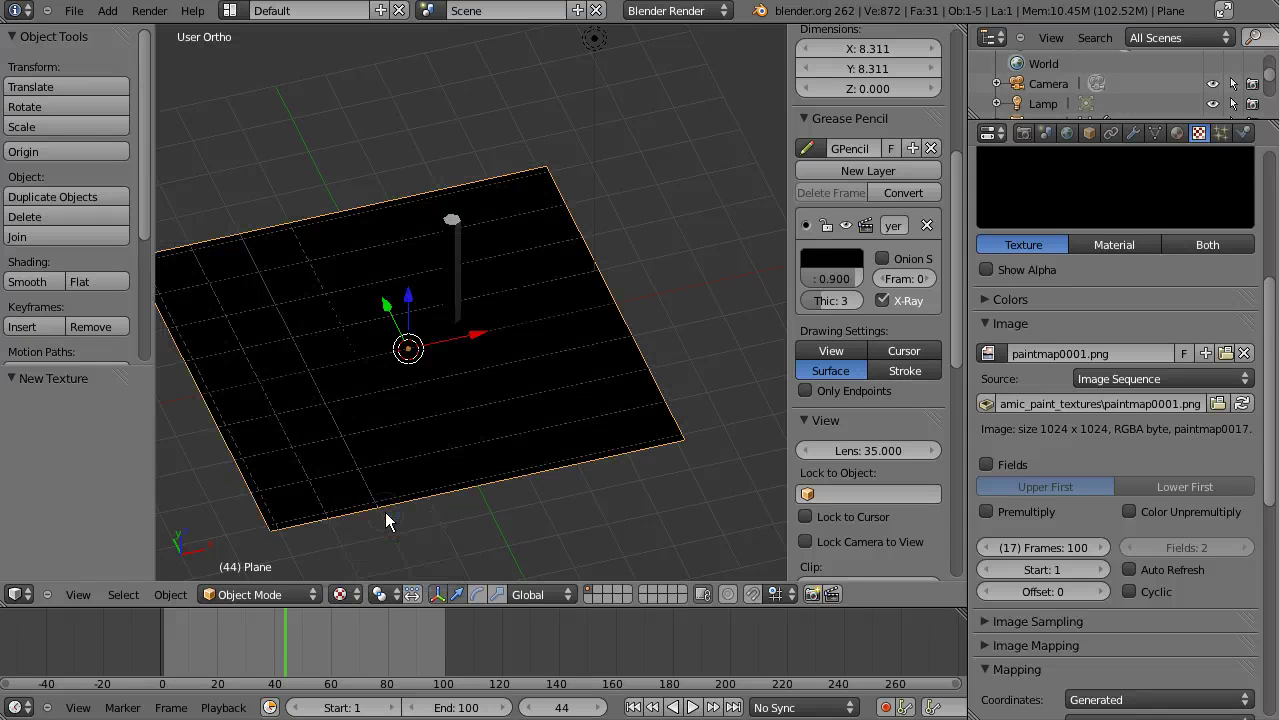
{"action": "left_click", "coordinate": [961, 316]}
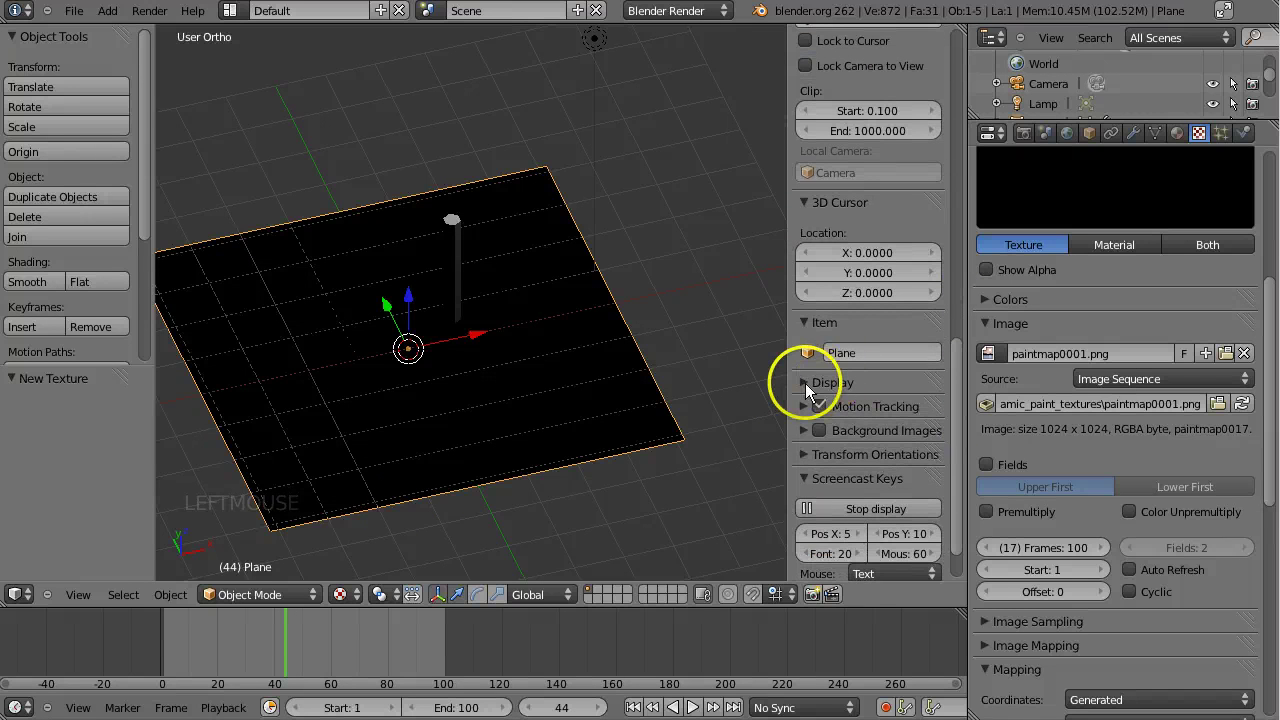
{"action": "left_click", "coordinate": [815, 393]}
{"action": "left_click", "coordinate": [967, 380]}
{"action": "left_click", "coordinate": [894, 424]}
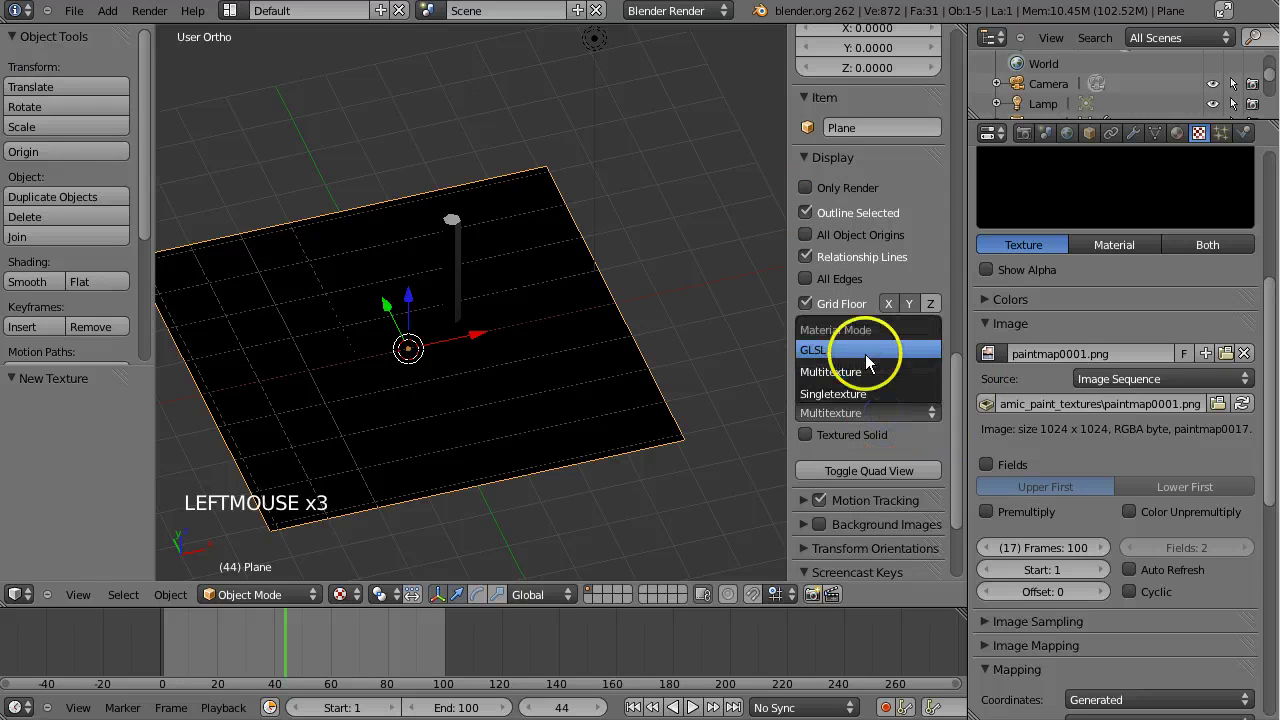
{"action": "left_click", "coordinate": [802, 442]}
{"action": "left_click", "coordinate": [814, 443]}
{"action": "left_click", "coordinate": [814, 443]}
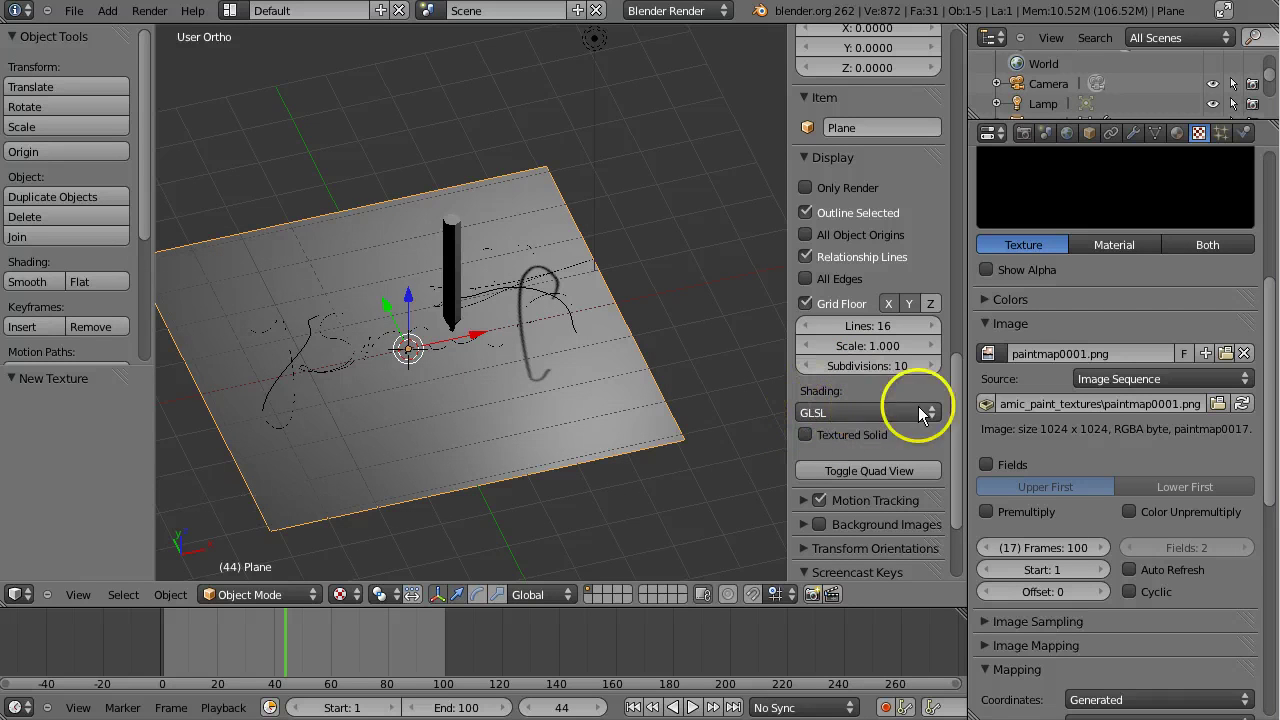
Orbit around the plane to see the dark painted stroke on its surface.
{"action": "middle_click", "coordinate": [469, 388]}
{"action": "middle_click", "coordinate": [400, 408]}
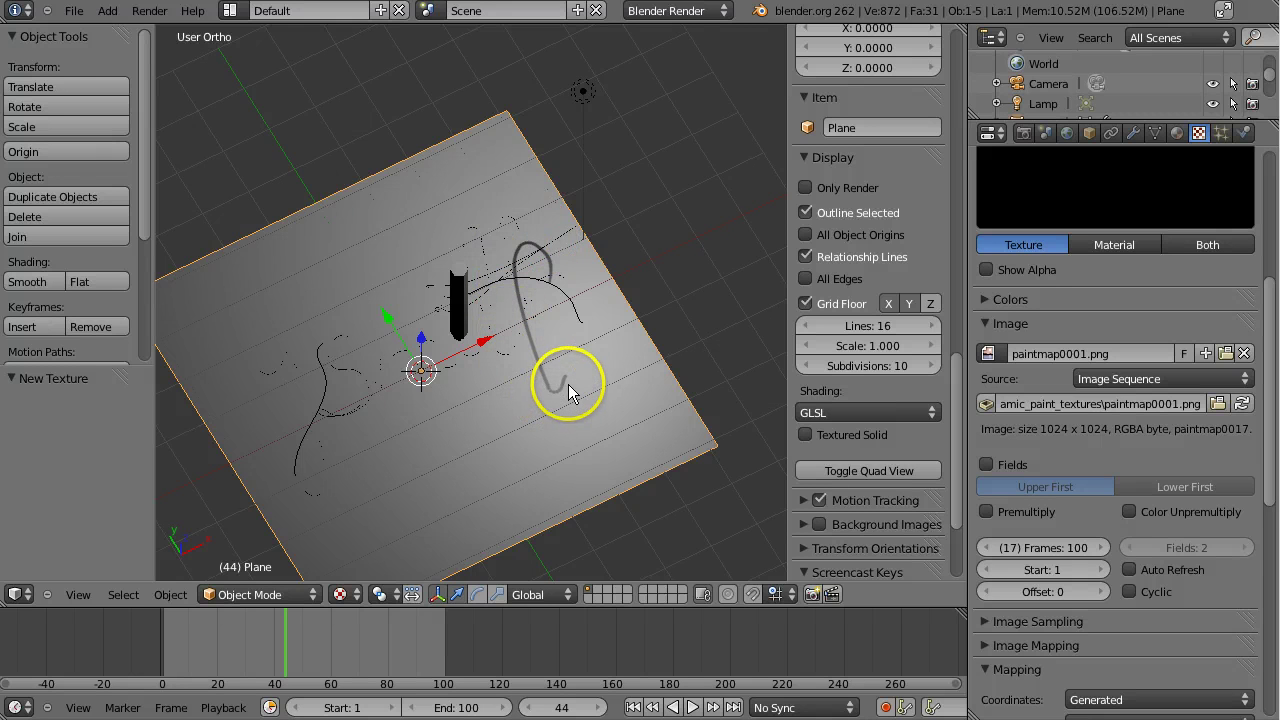
{"action": "middle_click", "coordinate": [518, 439]}
{"action": "middle_click", "coordinate": [381, 404]}
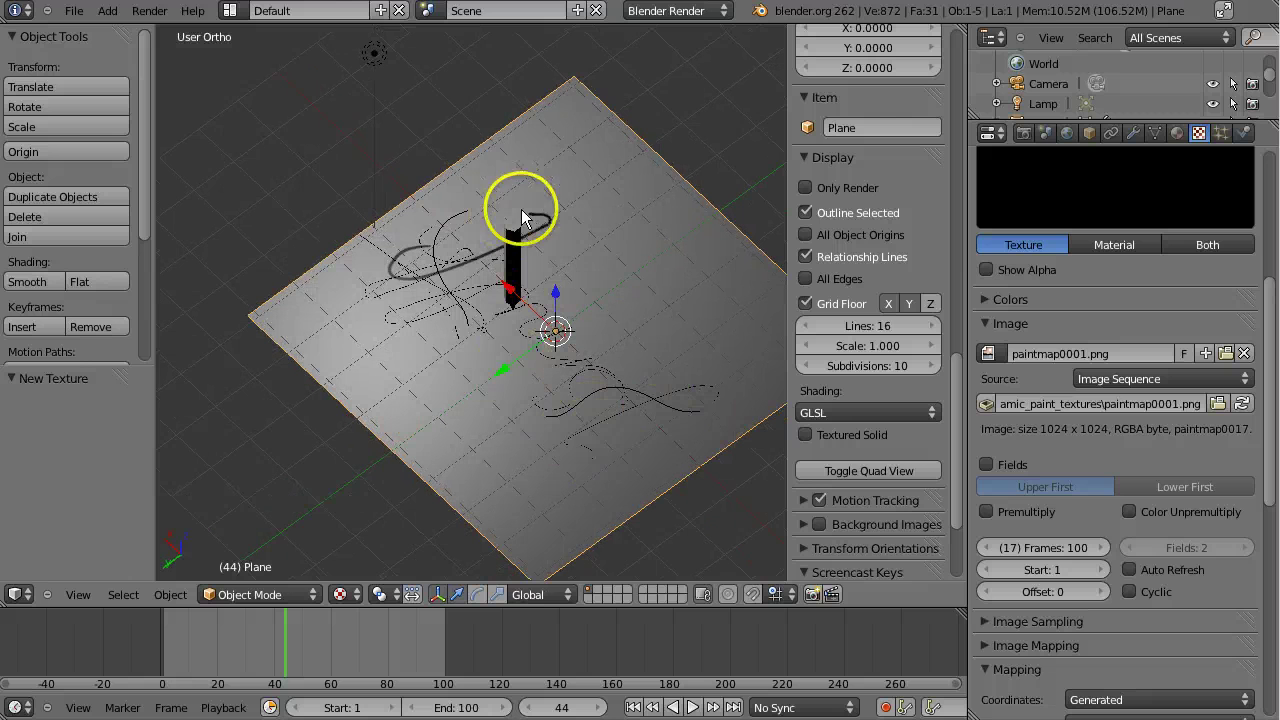